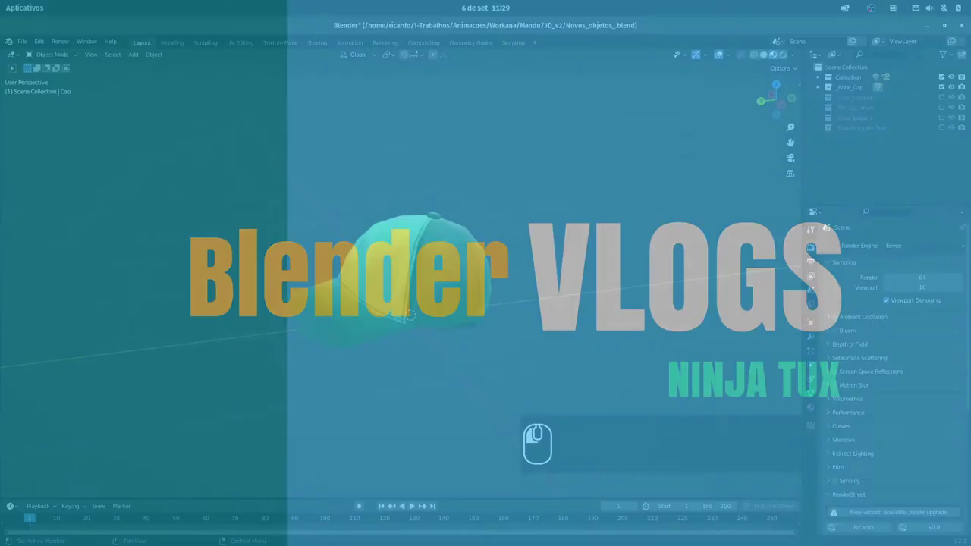
Step: Expand the Collection in the Outliner and select the Light to show its point light properties
drag(327, 44, 454, 166)
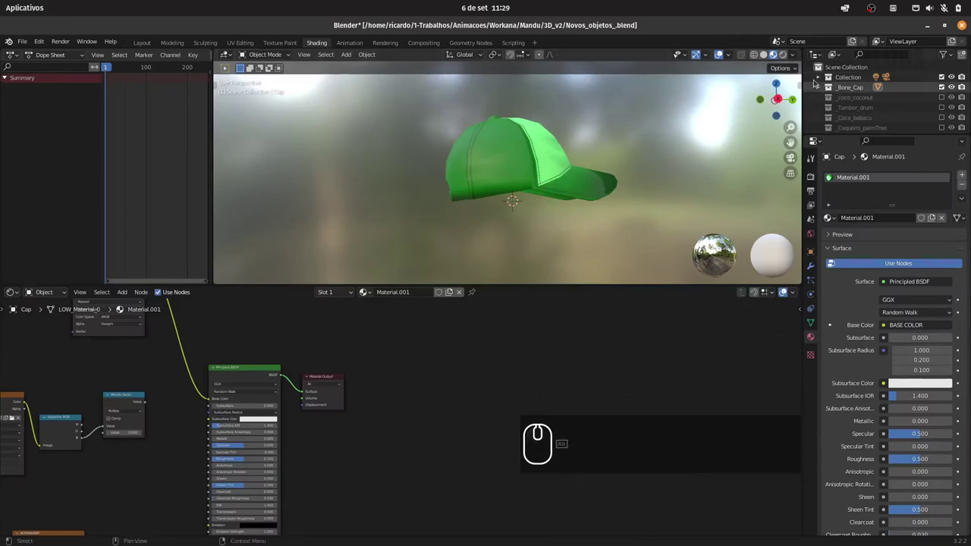
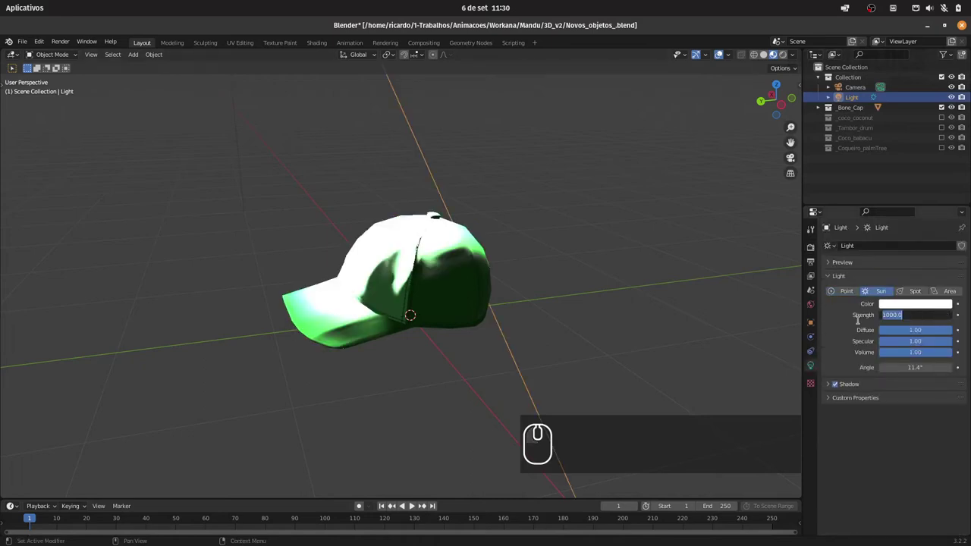
Step: Set the sun light's strength to 4 and tint its colour a warm pale yellow
key(4)
key(Return)
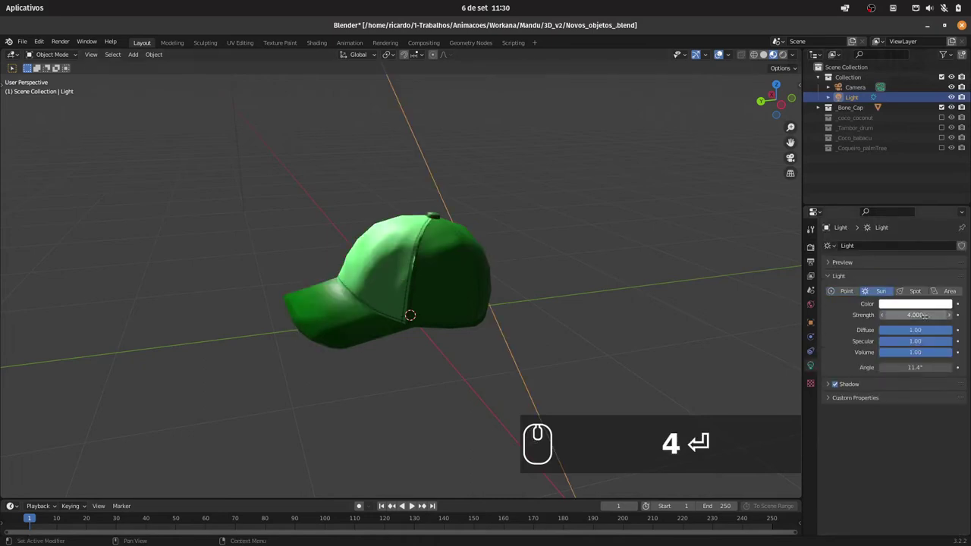
click(910, 305)
drag(895, 205, 709, 249)
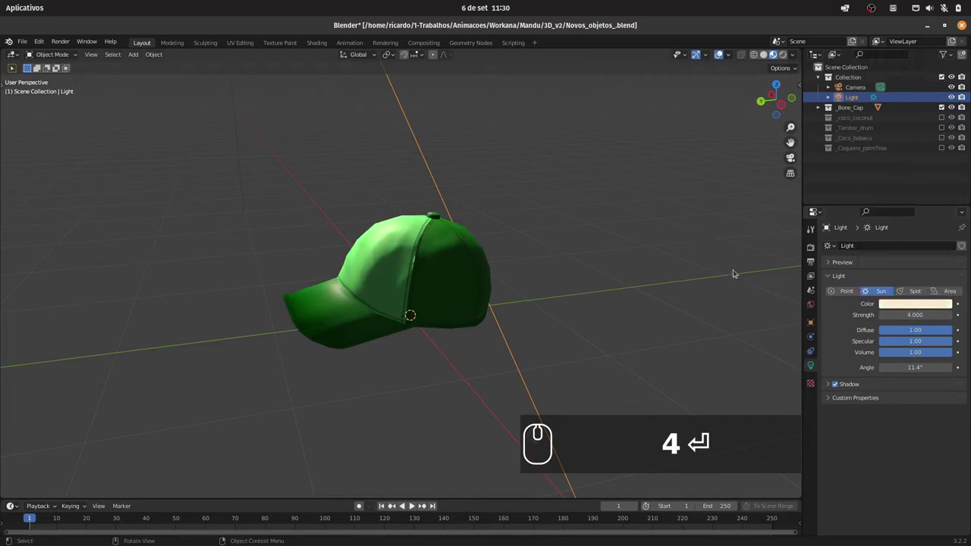
drag(620, 179, 545, 237)
drag(553, 222, 509, 264)
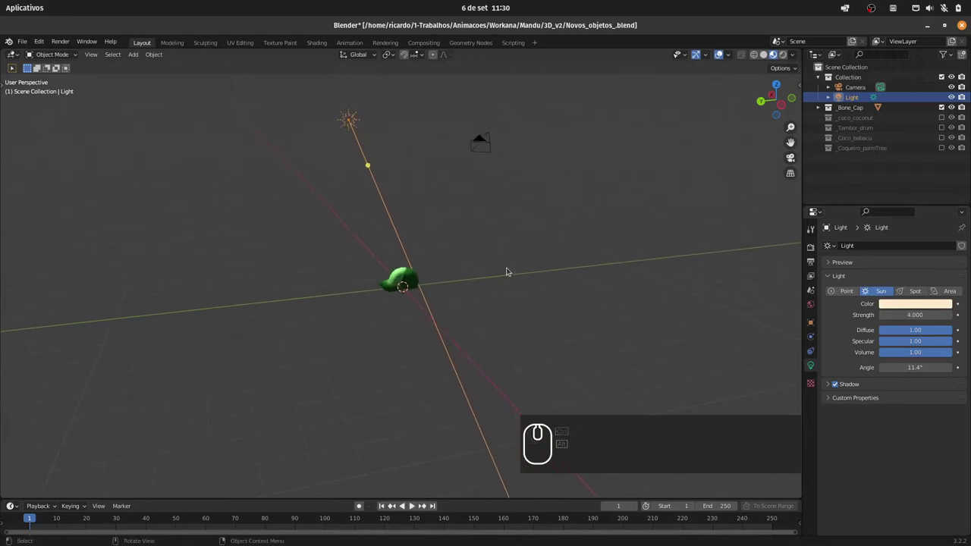
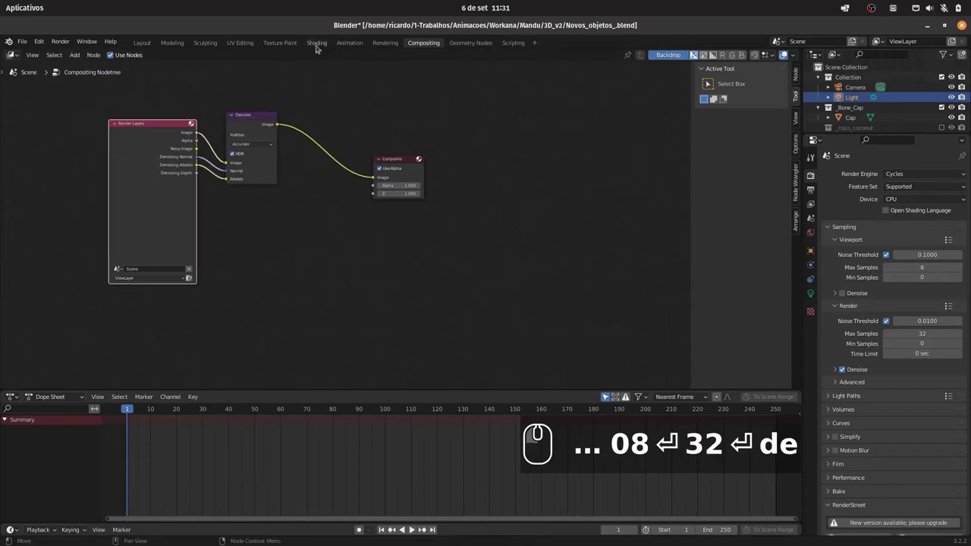
Step: In the Shading workspace, select the cap and add a Toon BSDF node to its material
click(147, 41)
click(323, 43)
click(552, 165)
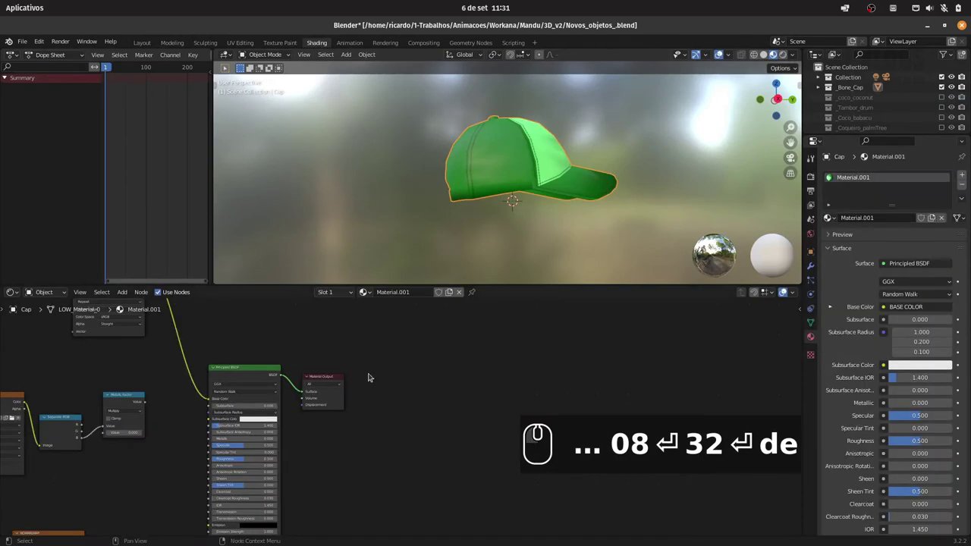
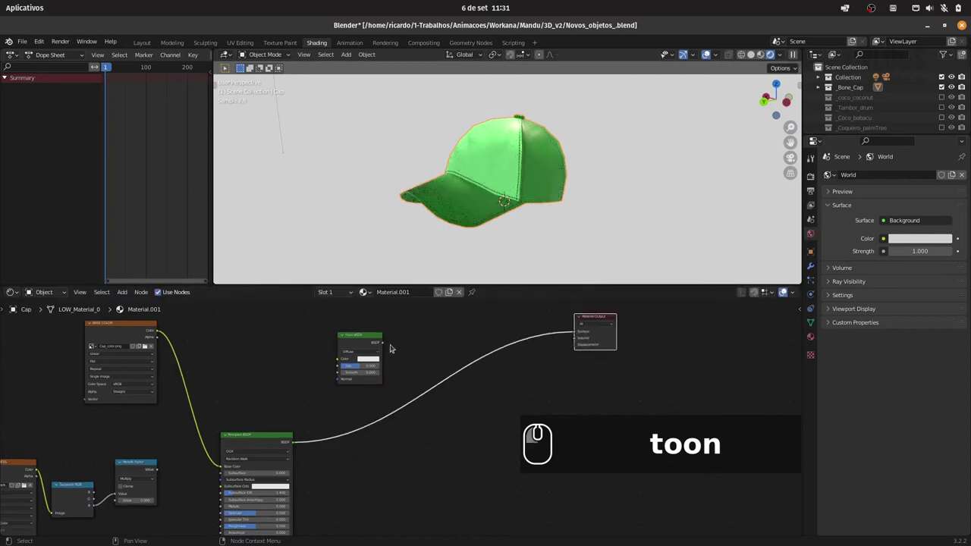
Step: Route the Toon BSDF into the Material Output and feed the BASE COLOR texture into its Color input only
drag(396, 342, 549, 333)
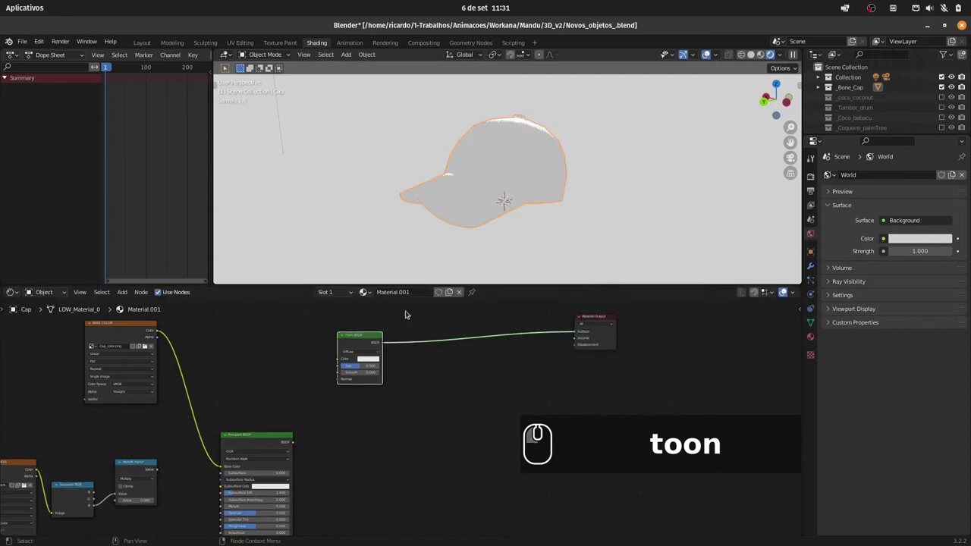
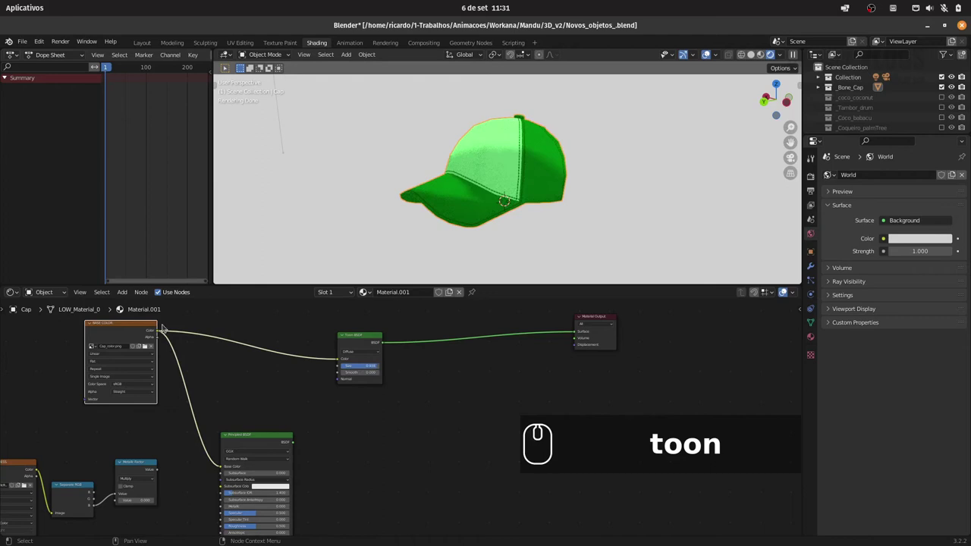
drag(165, 330, 349, 385)
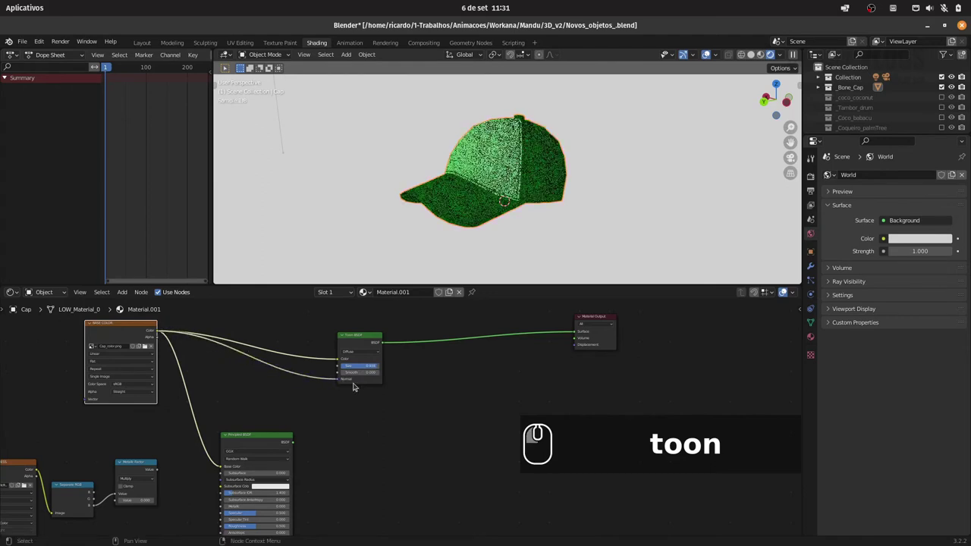
drag(336, 378, 291, 367)
drag(342, 358, 345, 367)
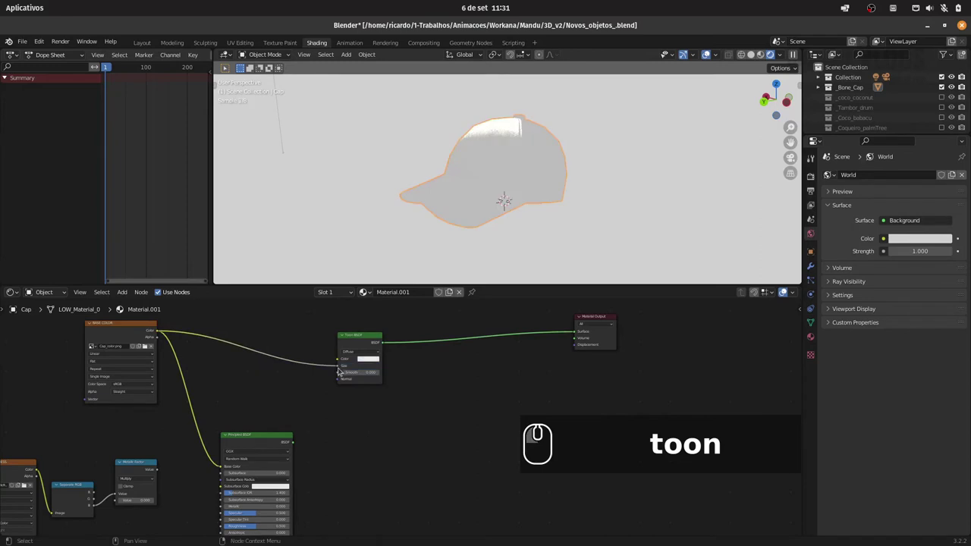
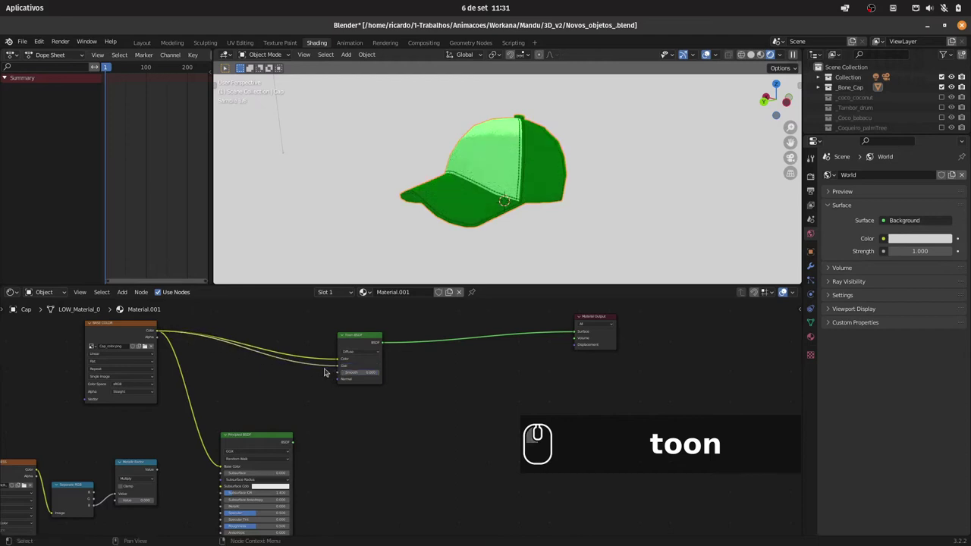
drag(338, 365, 292, 369)
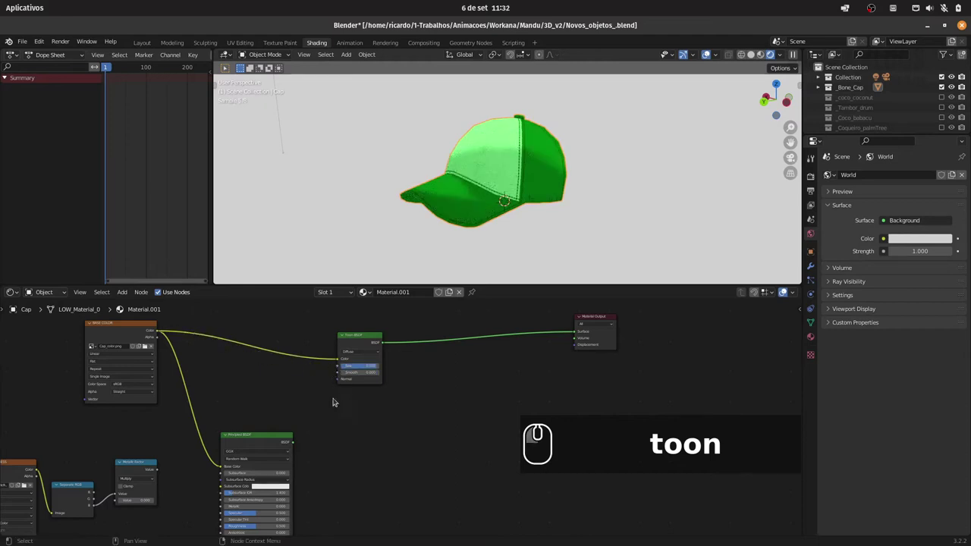
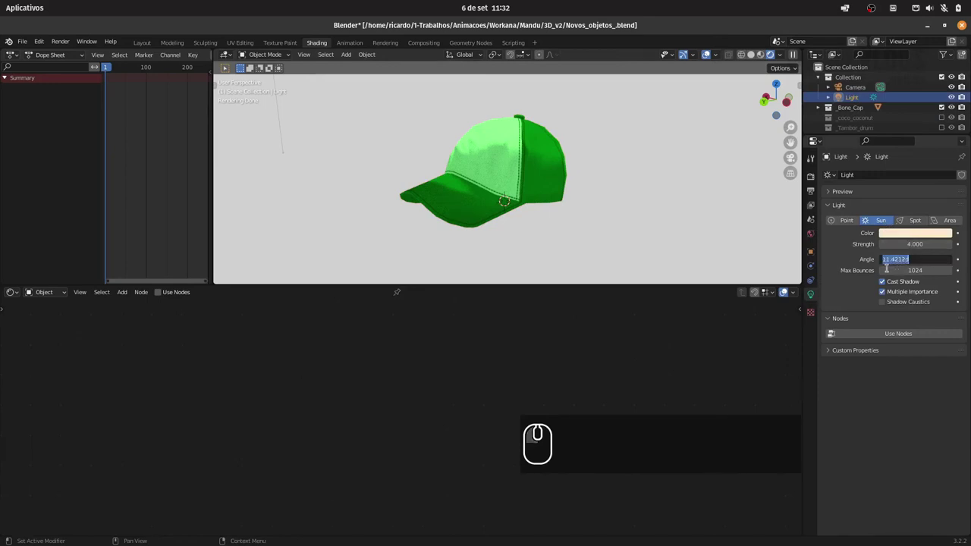
Step: Set the Sun Angle to 0 for sharp shadows and save the file with Ctrl+S
key(0)
key(Return)
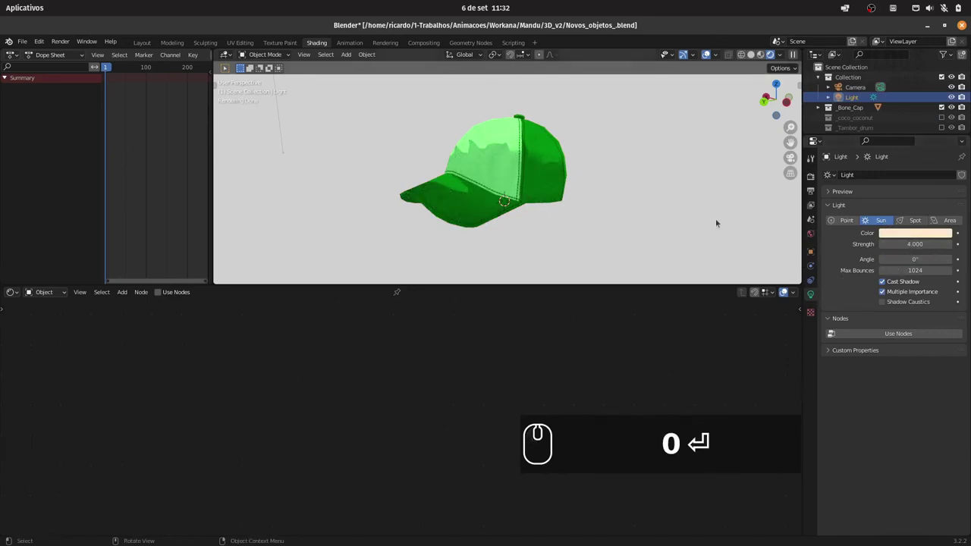
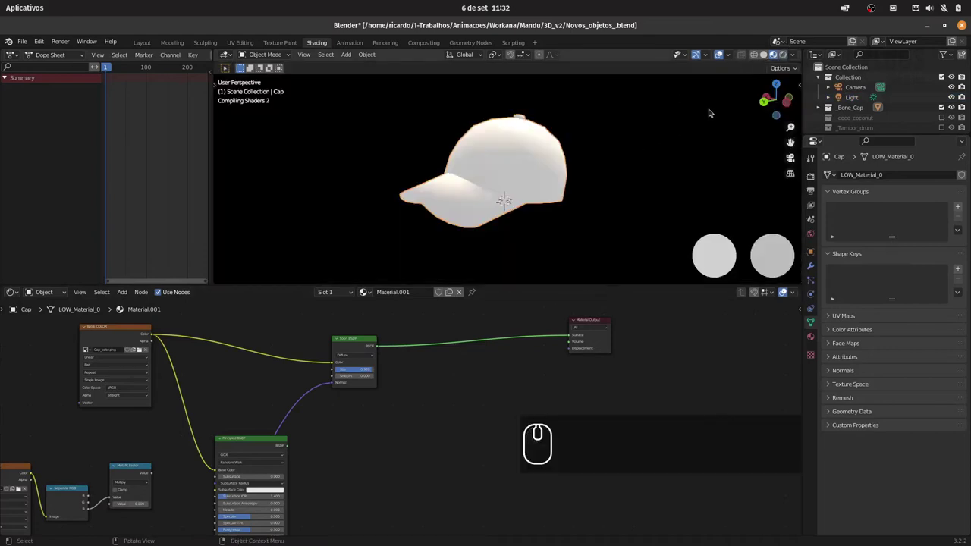
key(ctrl+s)
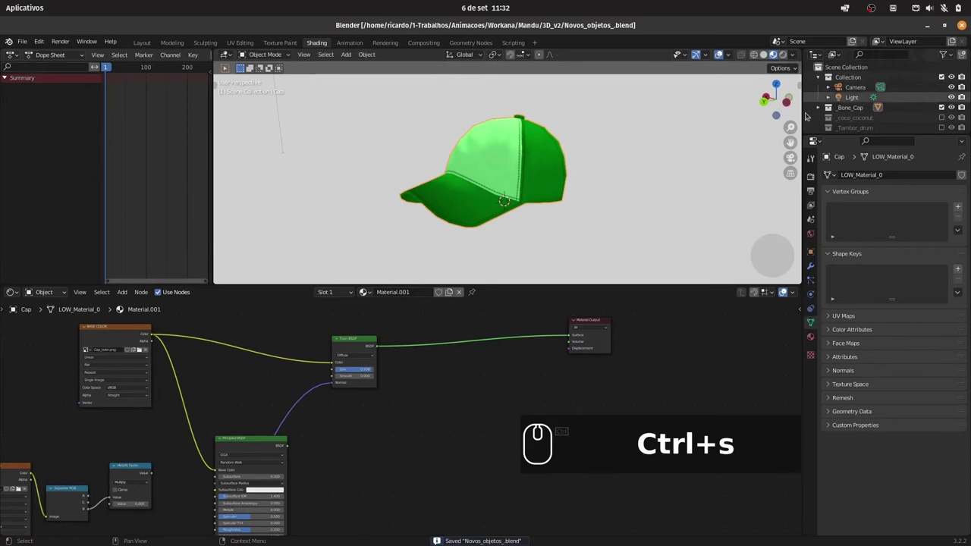
Step: Hide Bone_Cap and show _coco_coconut in the Outliner
click(820, 76)
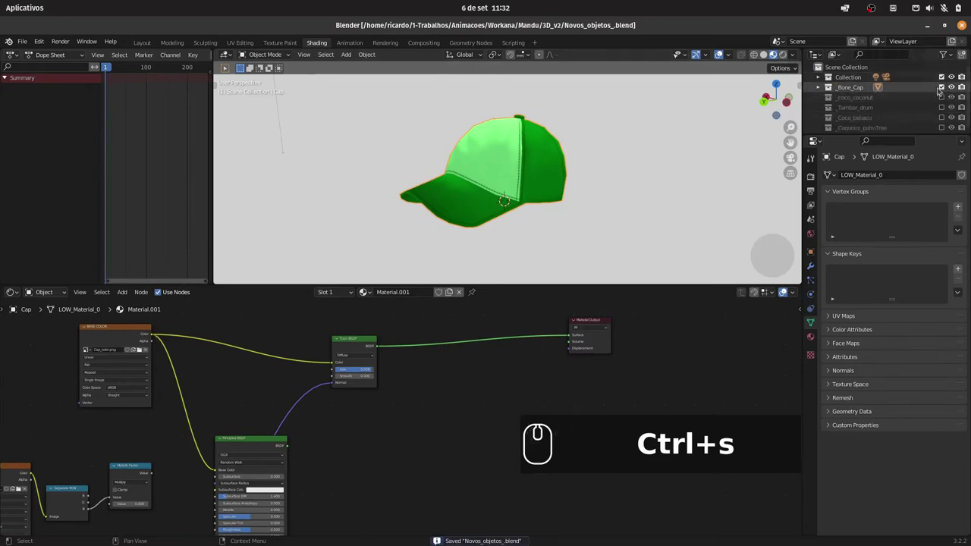
click(944, 87)
click(941, 98)
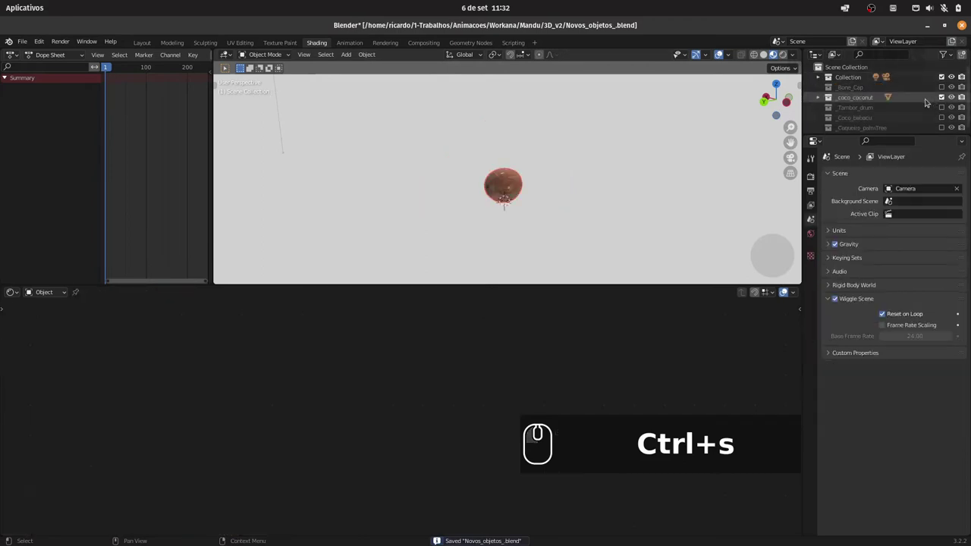
Step: Select and scale up the coconut, then search 'toon' to add a Toon BSDF to its material
click(511, 180)
key(s)
click(625, 177)
click(326, 351)
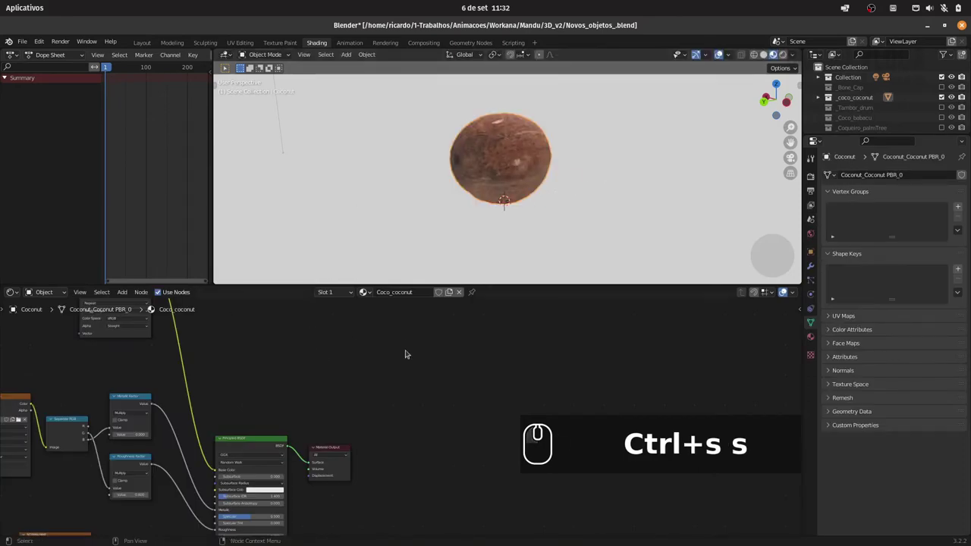
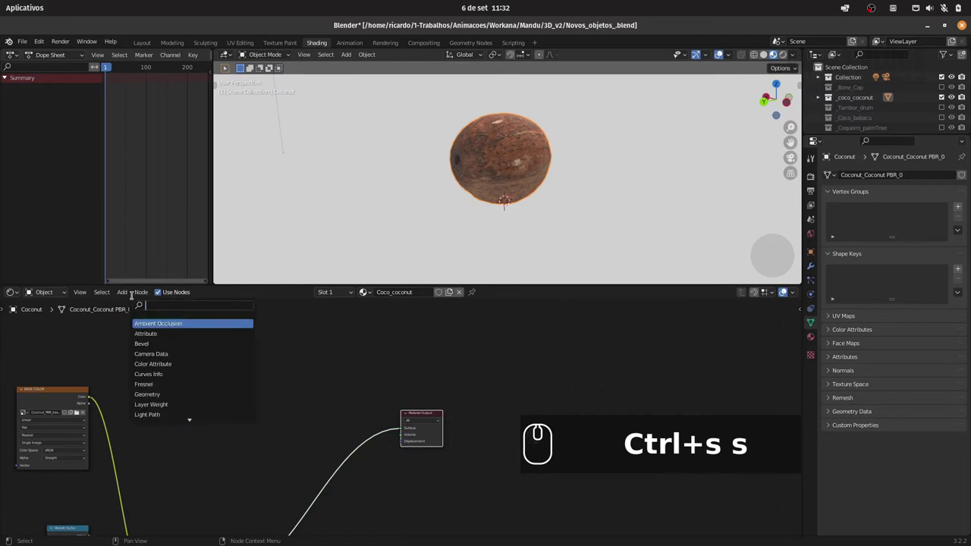
text(toon)
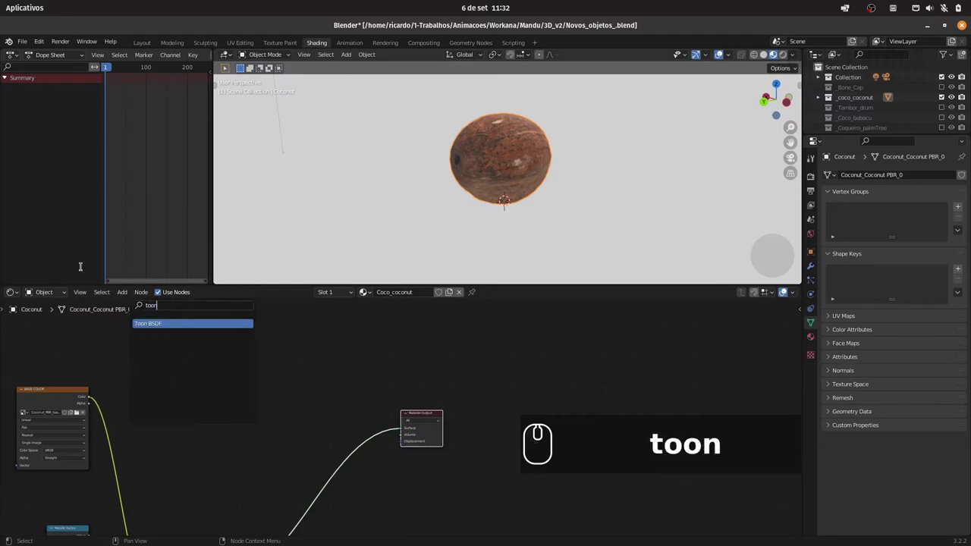
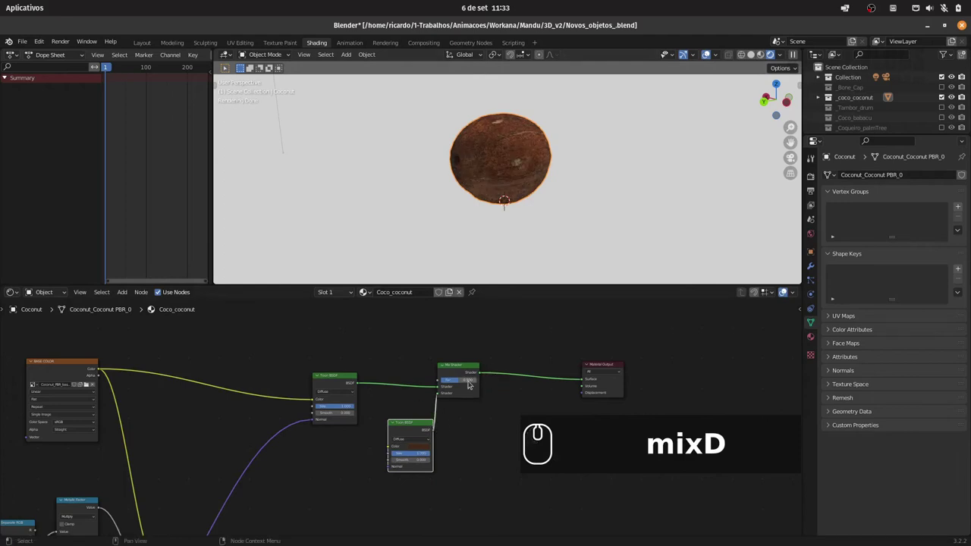
Step: Connect normals to the second Toon BSDF and tune its size and the Mix Shader factor
drag(464, 377, 474, 378)
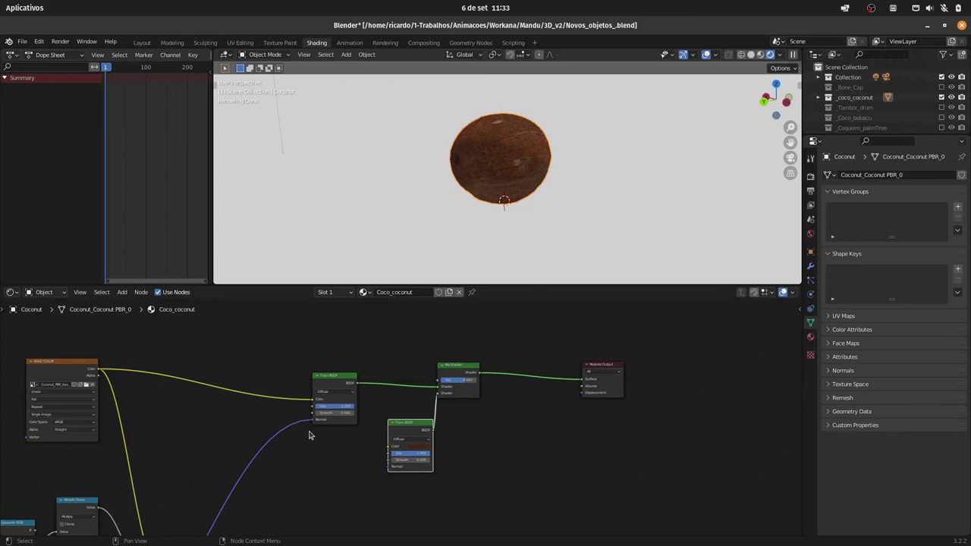
drag(319, 424, 397, 463)
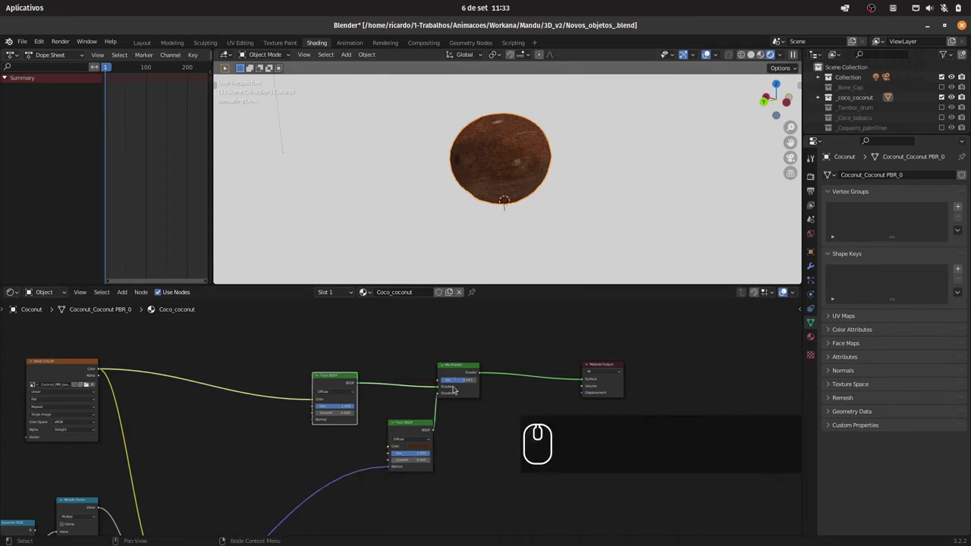
click(474, 379)
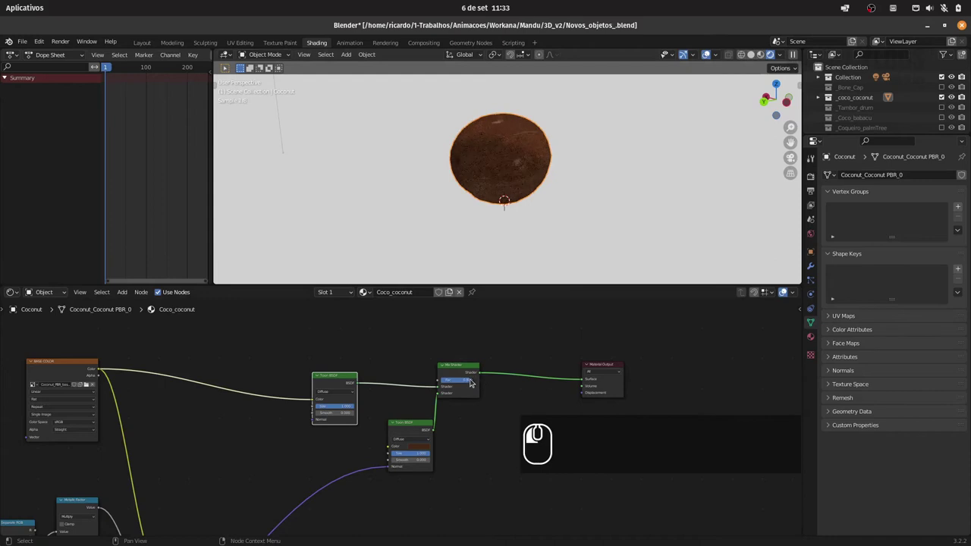
drag(435, 451, 365, 436)
drag(356, 405, 382, 403)
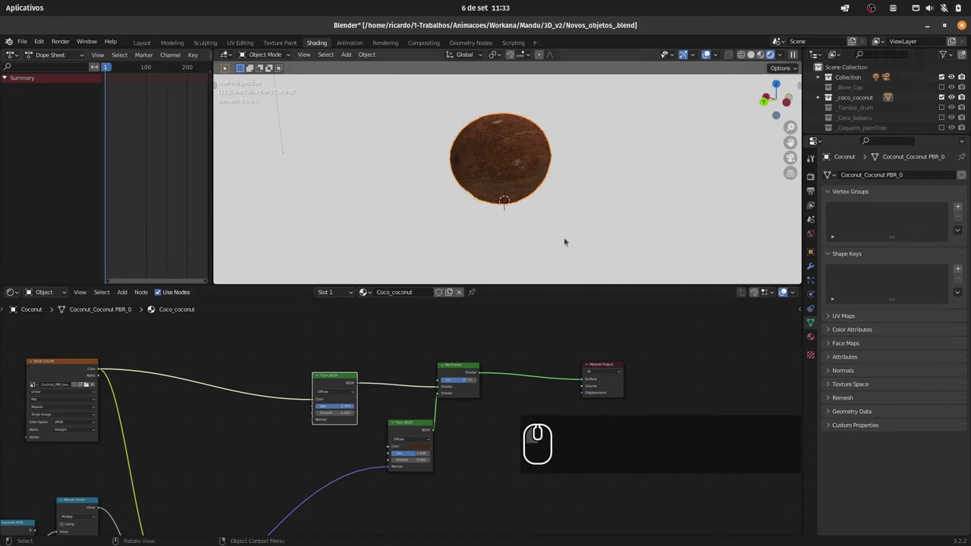
Step: Inspect the toon-shaded coconut, then hide _coco_coconut from the scene
drag(590, 160, 590, 185)
click(591, 170)
drag(579, 181, 537, 206)
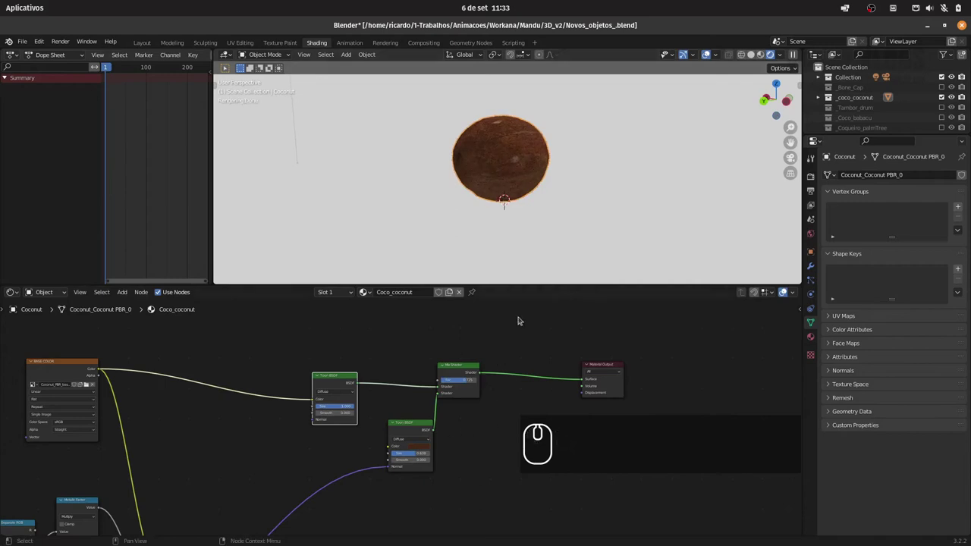
click(944, 97)
click(760, 56)
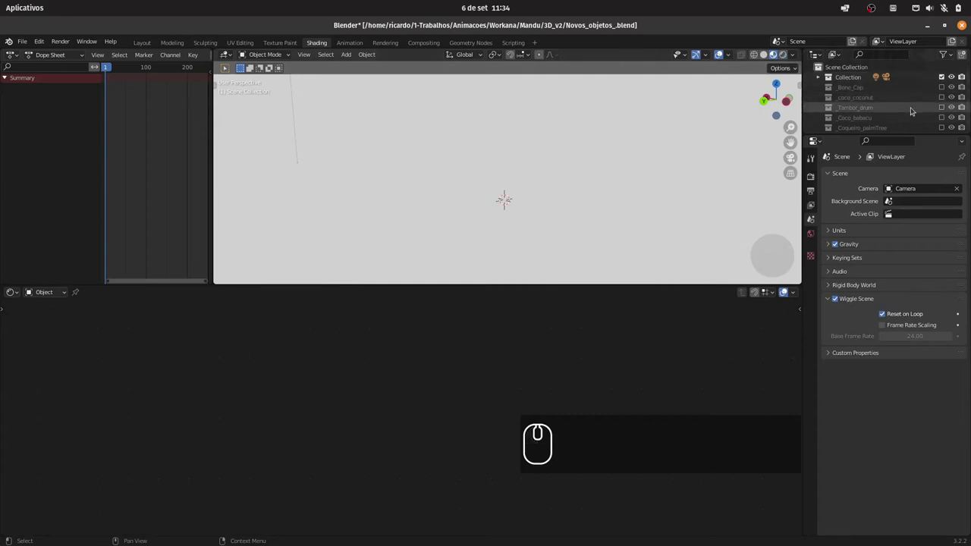
Step: Show Tambor_drum and scale it up about three and a half times
click(942, 107)
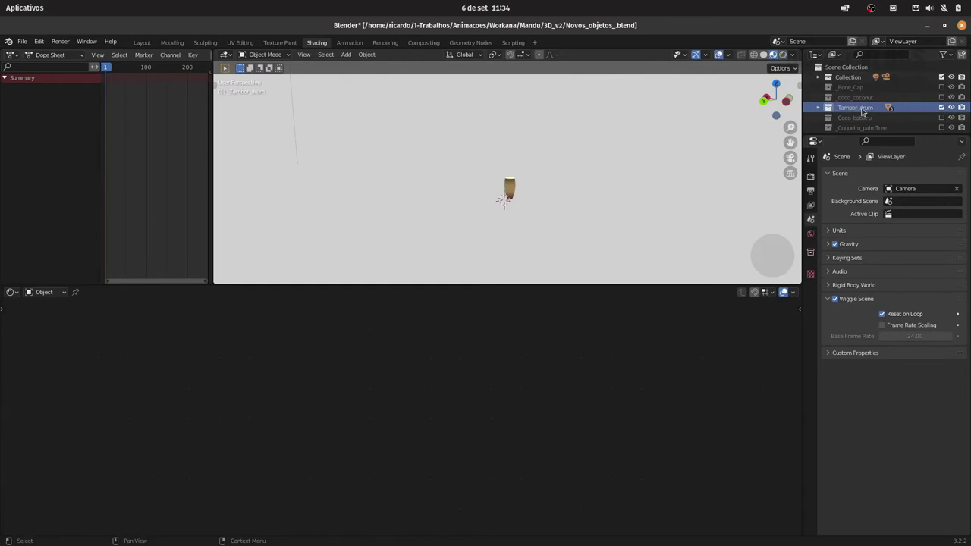
drag(872, 105, 837, 142)
drag(838, 141, 572, 187)
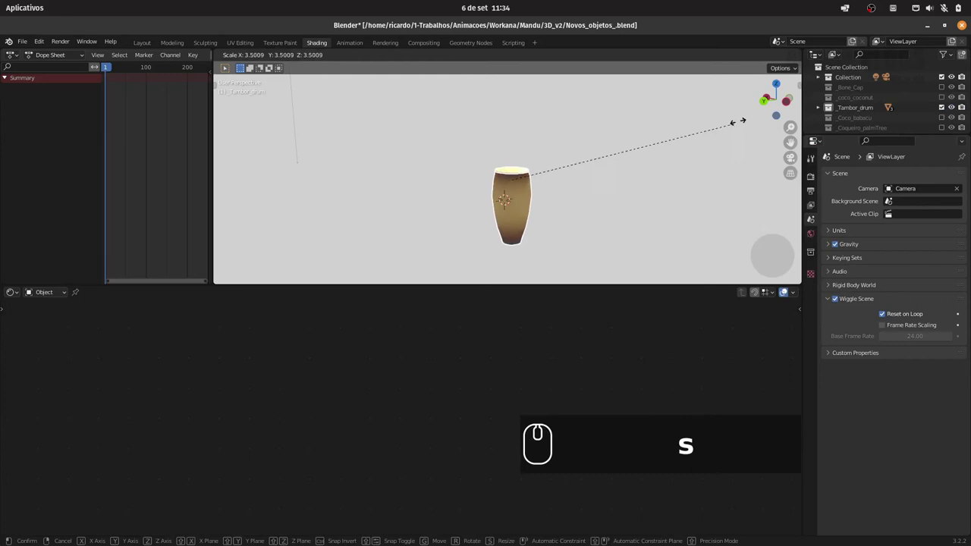
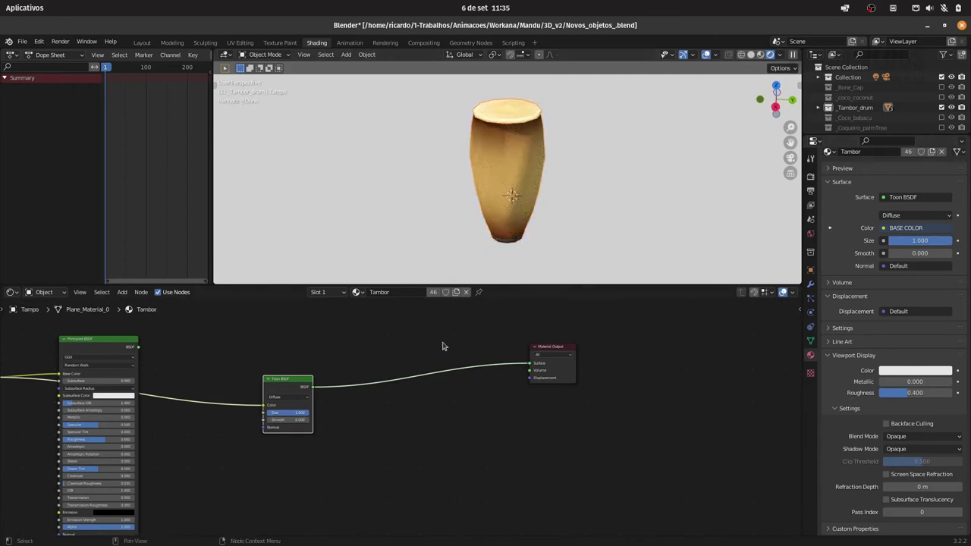
Step: Inspect the drum's mixed toon shading from several angles, then hide Tambor_drum
drag(562, 176, 581, 168)
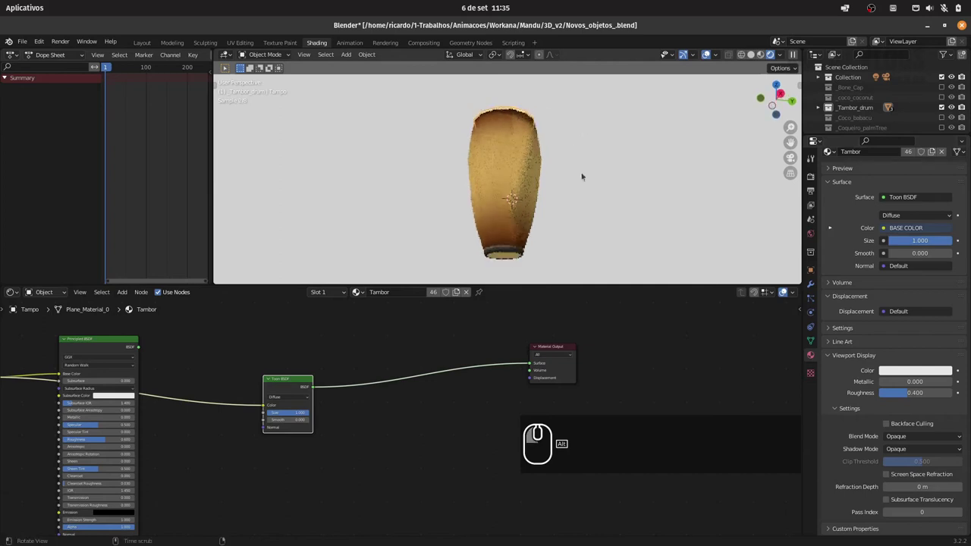
drag(560, 215, 557, 209)
drag(561, 204, 576, 217)
drag(576, 213, 663, 186)
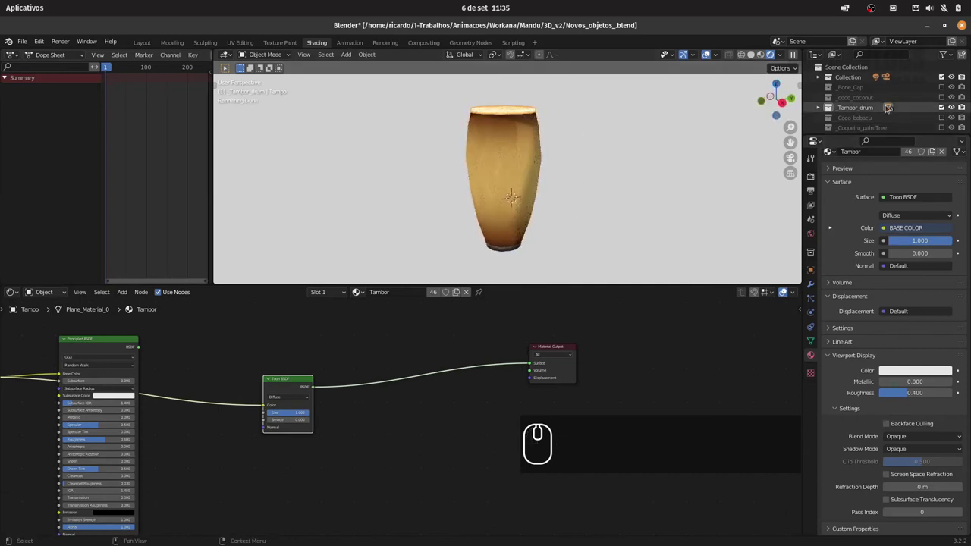
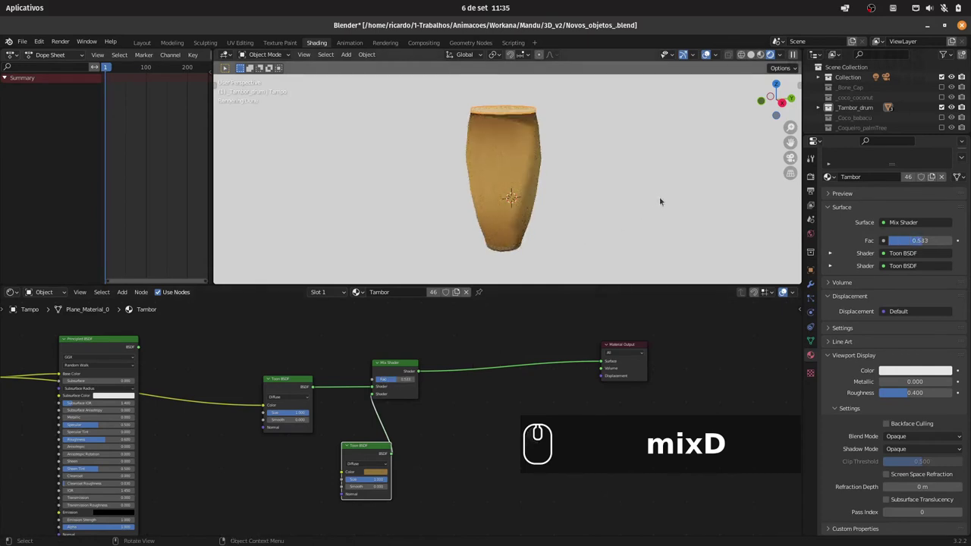
click(947, 105)
Step: Show Coco_babacu and drag its Toon BSDF Size to 0.854
click(948, 116)
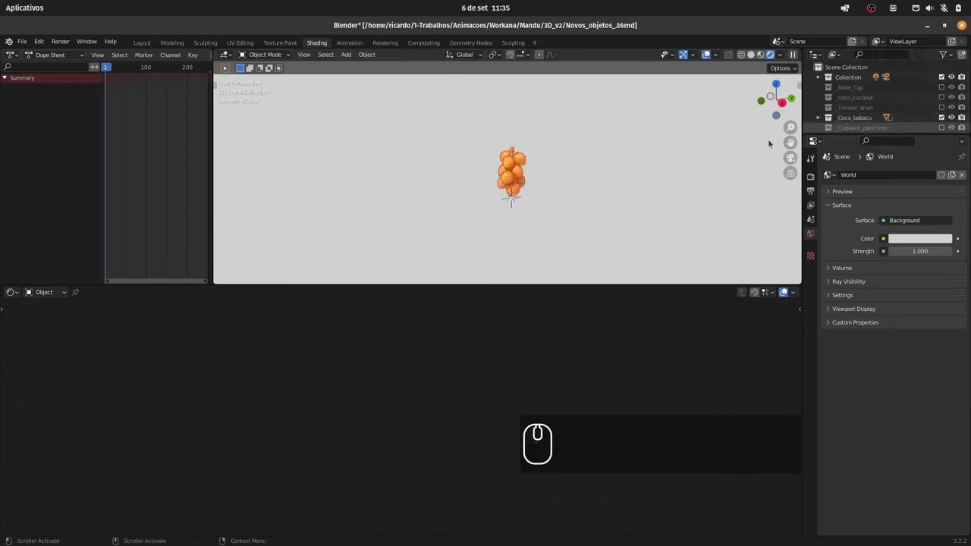
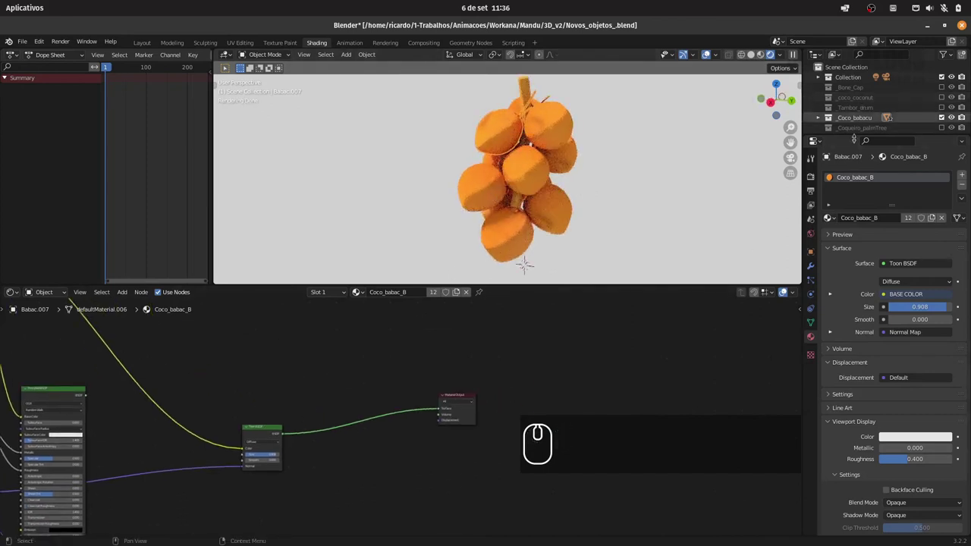
drag(530, 101, 526, 139)
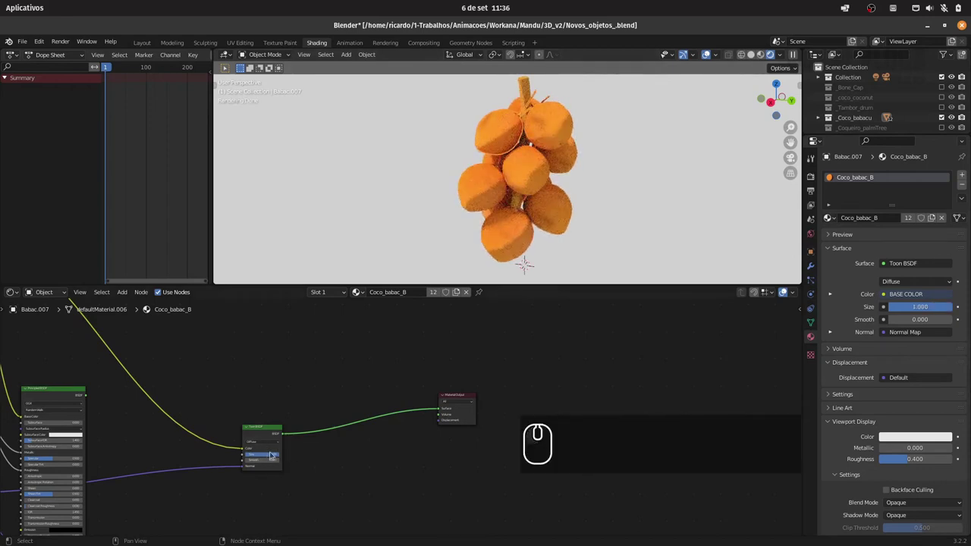
drag(526, 140, 767, 148)
drag(526, 139, 526, 140)
click(526, 139)
click(526, 139)
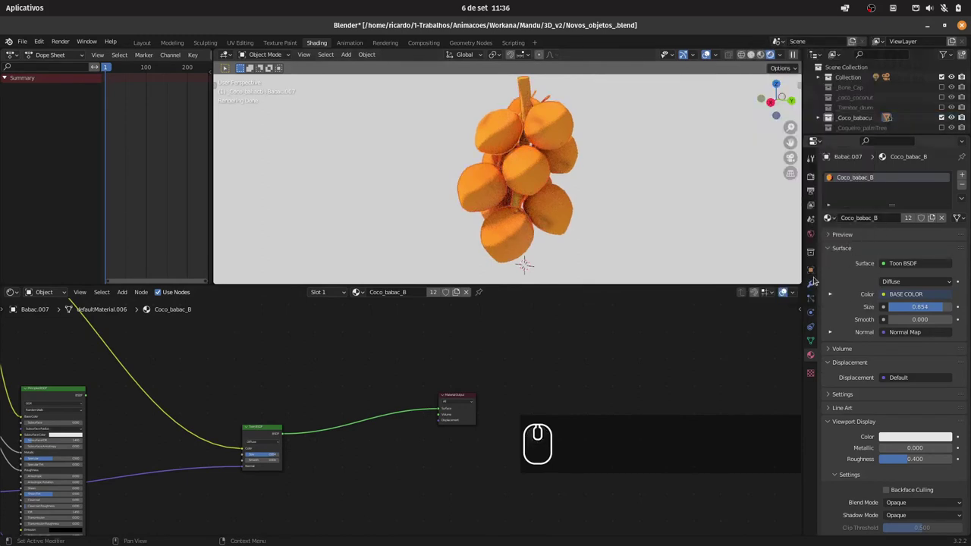
Step: Show the babaçu bunch's Object Properties and scroll to its scale and Visibility settings
click(526, 140)
click(527, 139)
click(526, 140)
click(897, 399)
click(894, 407)
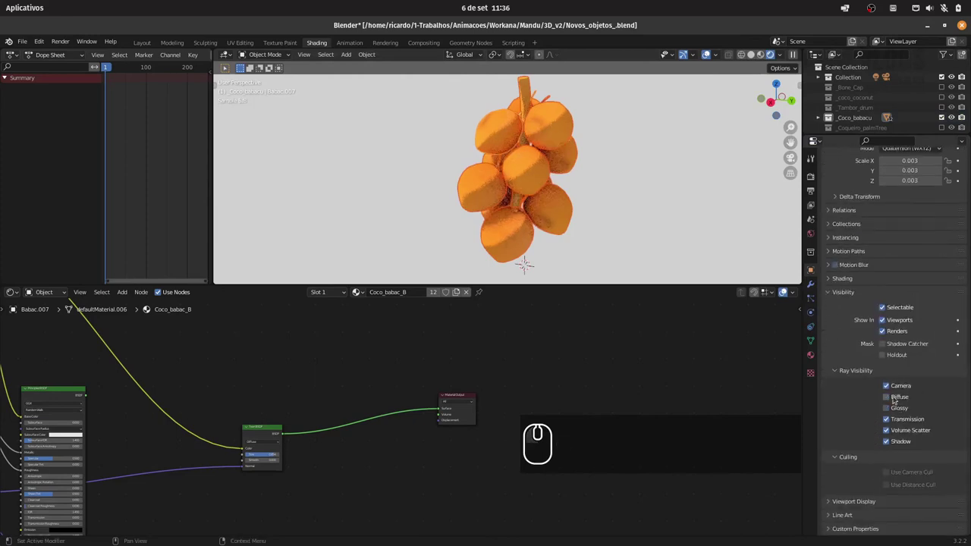
drag(906, 396, 886, 456)
click(886, 456)
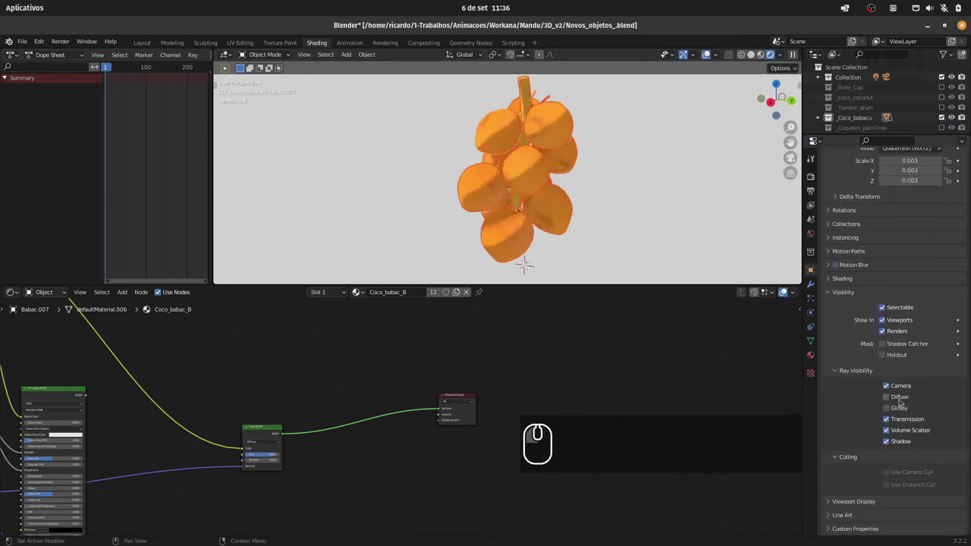
drag(898, 407, 873, 461)
Step: Select the sun Light in the Collection and set its Angle to 3° for crisper shadows
click(873, 461)
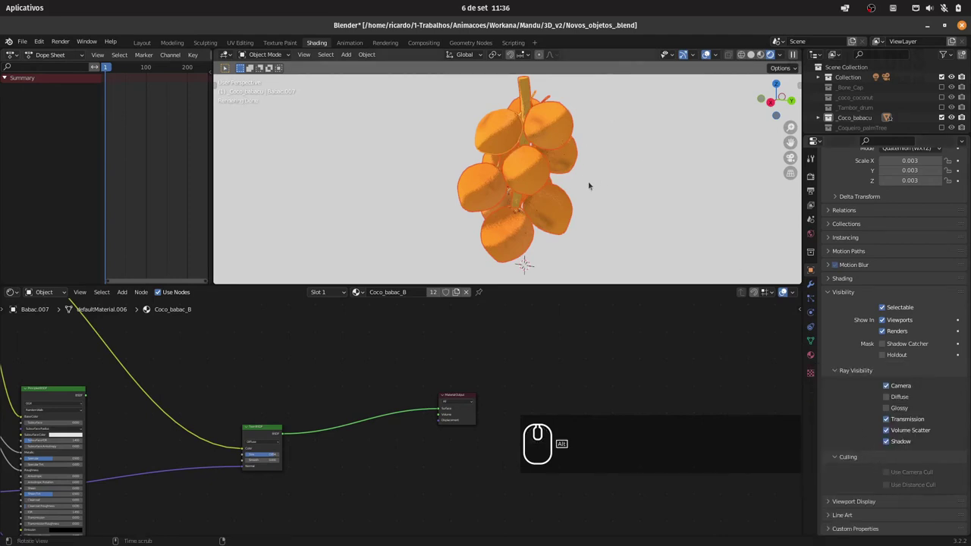
drag(615, 179, 663, 180)
drag(641, 180, 620, 180)
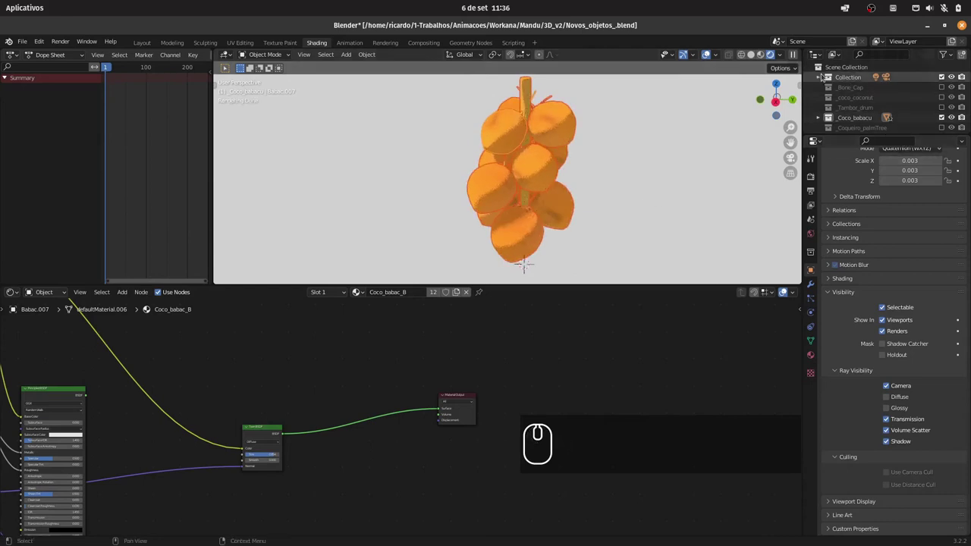
click(826, 76)
click(860, 99)
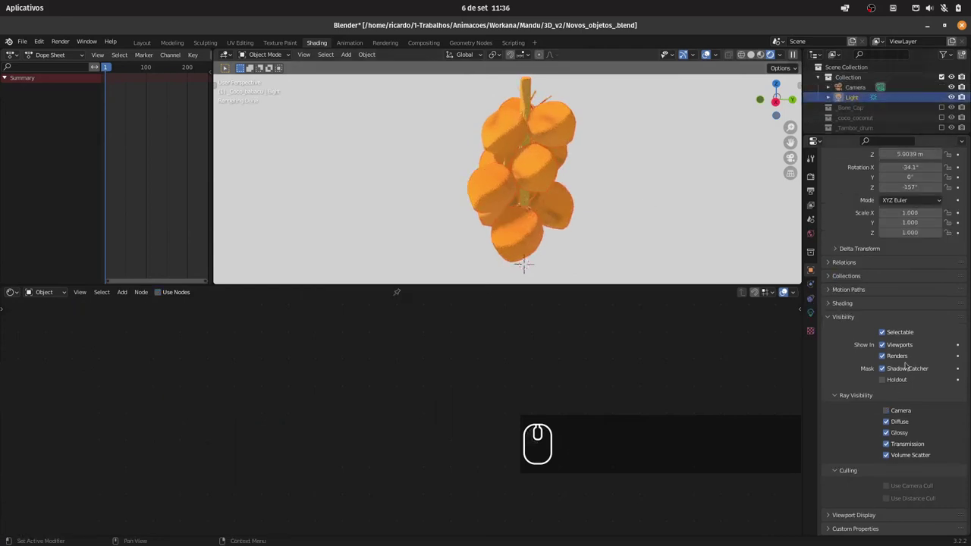
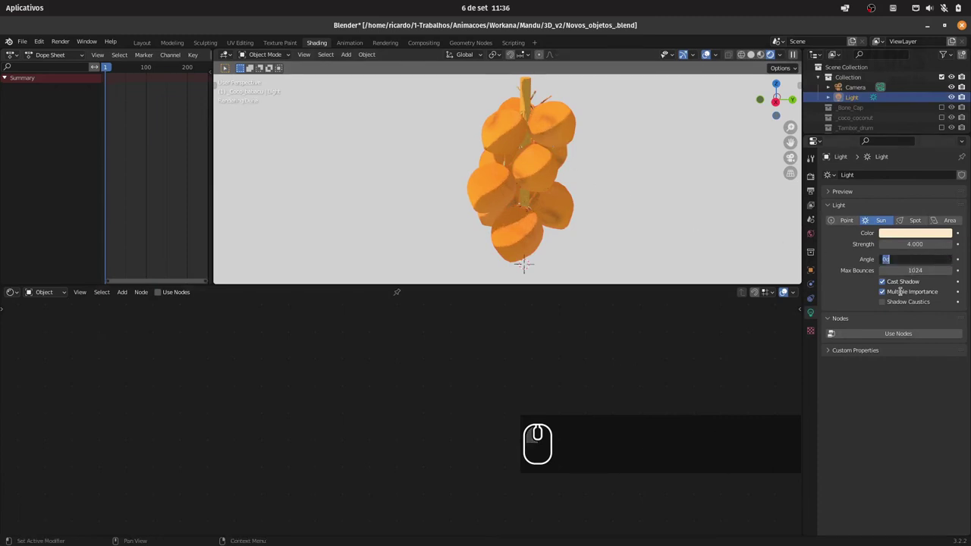
key(KP_3)
key(Return)
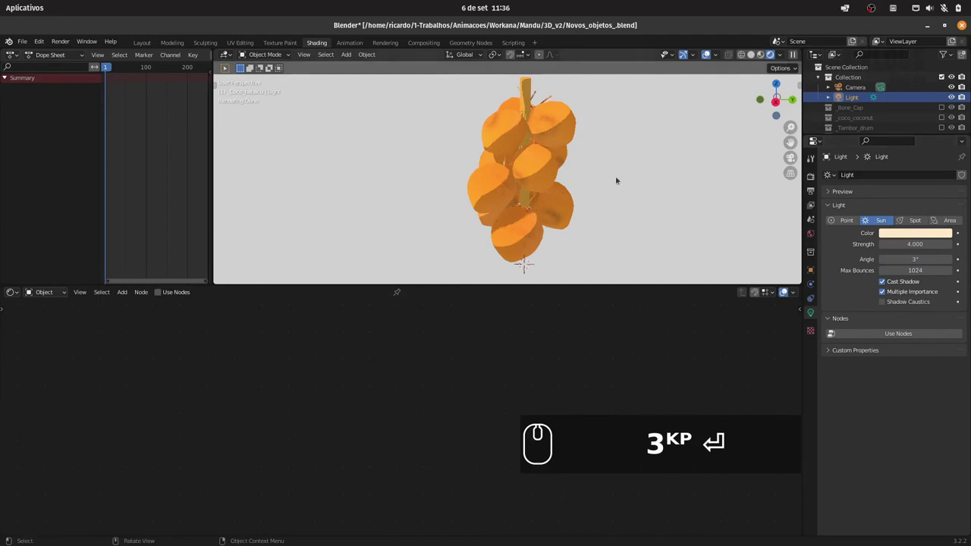
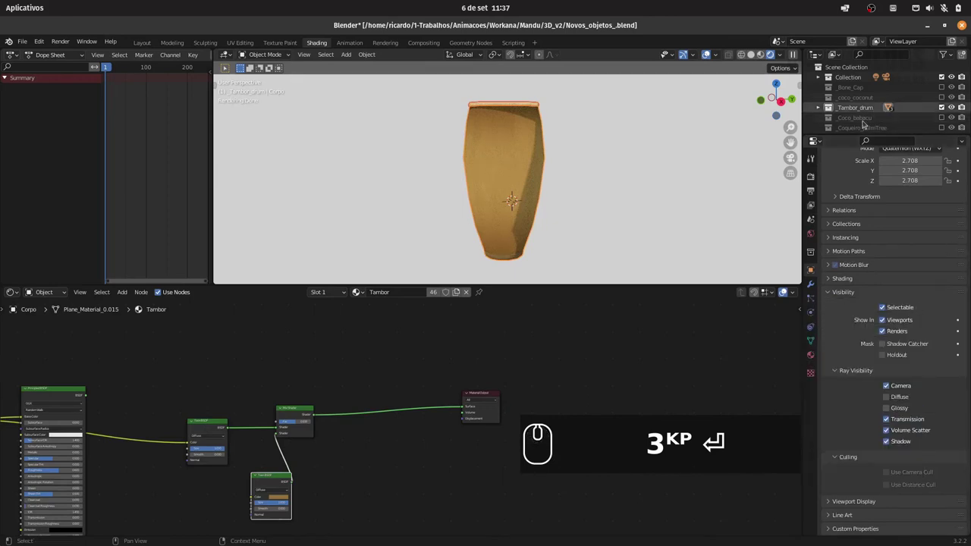
Step: Hide Tambor_drum and show _coco_coconut to inspect its material nodes
click(939, 106)
click(951, 97)
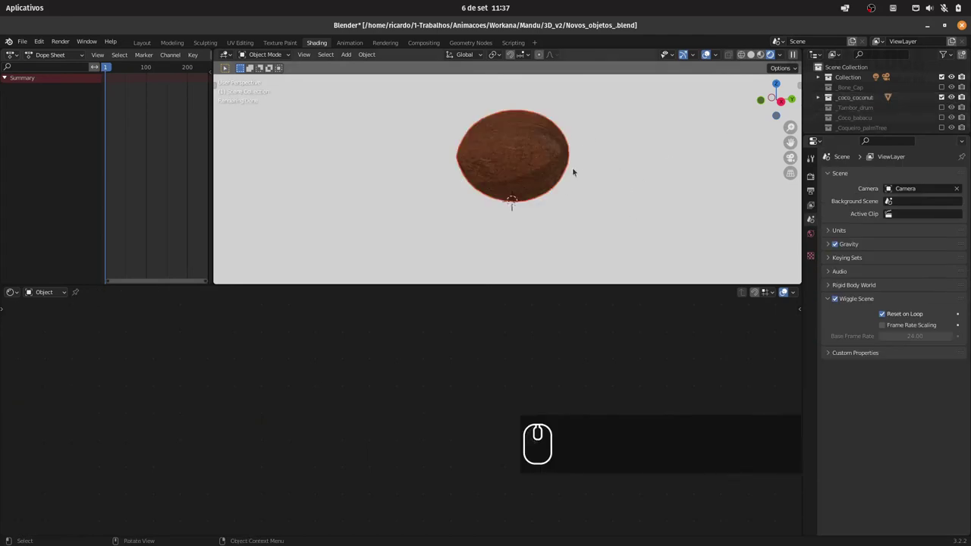
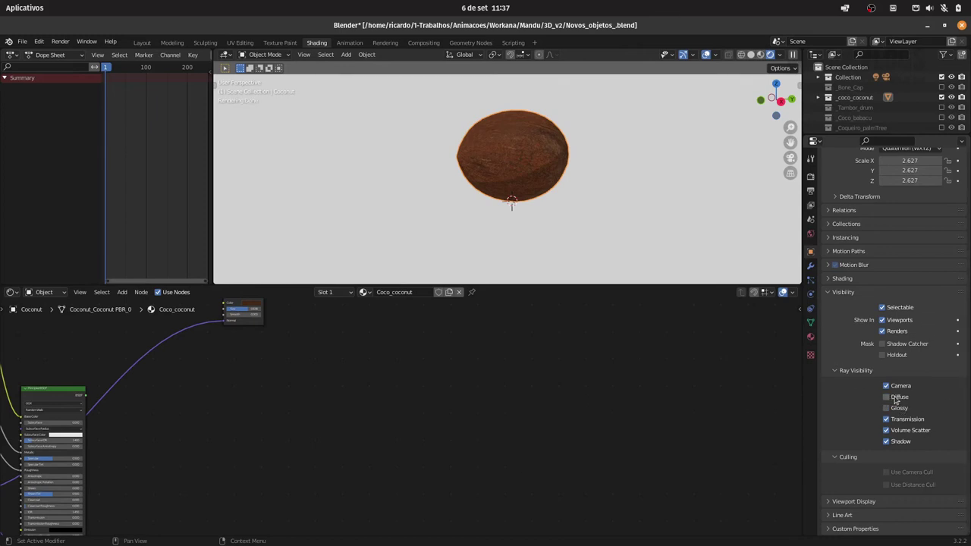
drag(892, 397, 893, 388)
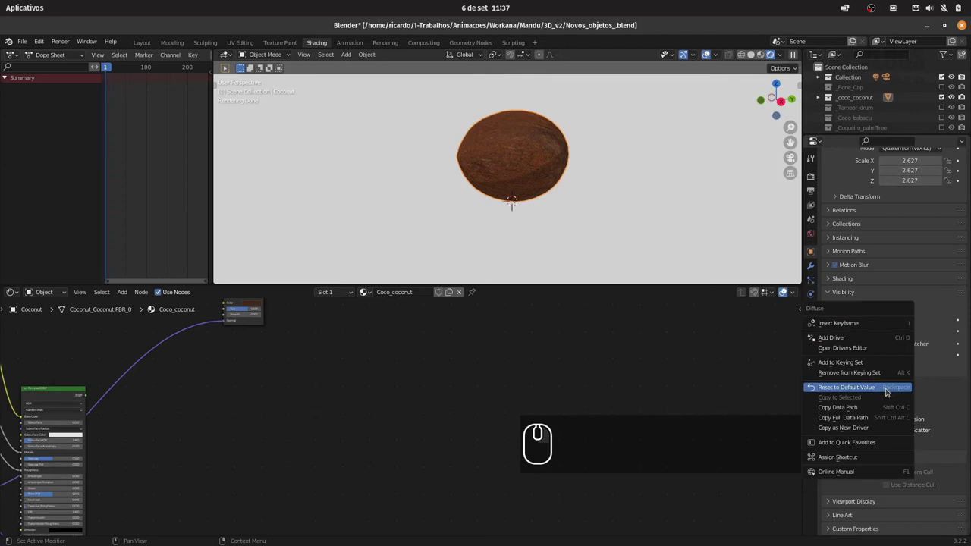
key(Escape)
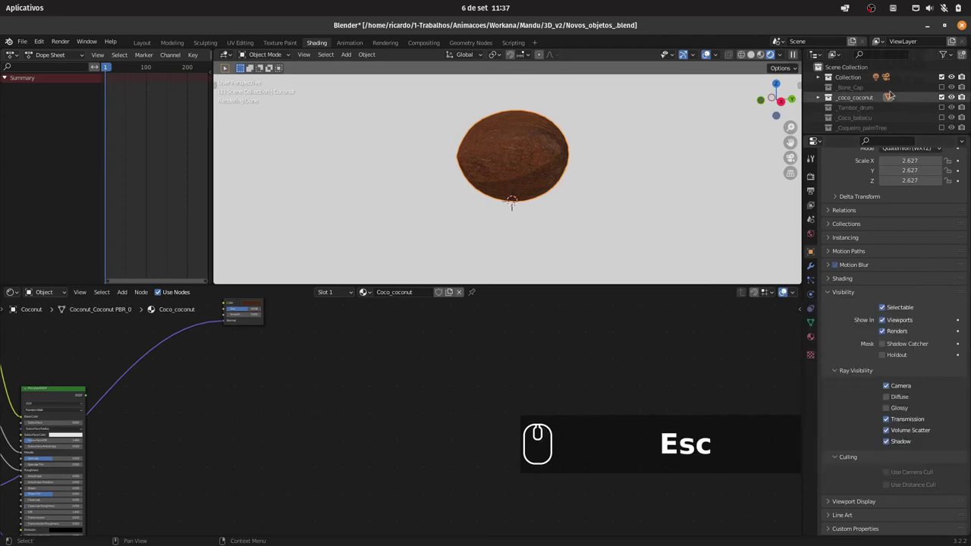
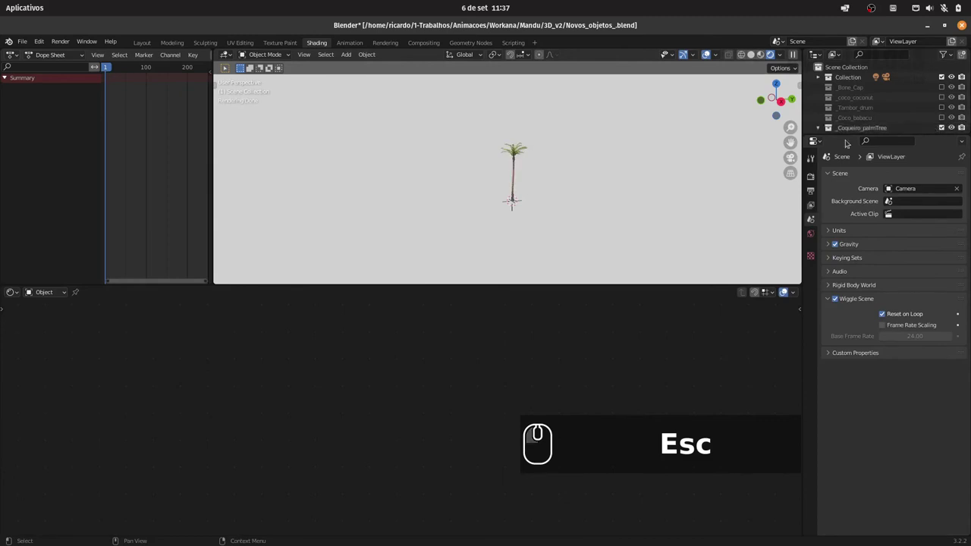
Step: Show _Coqueiro_palmTree and select it so its trunk material gets a Toon BSDF
click(866, 126)
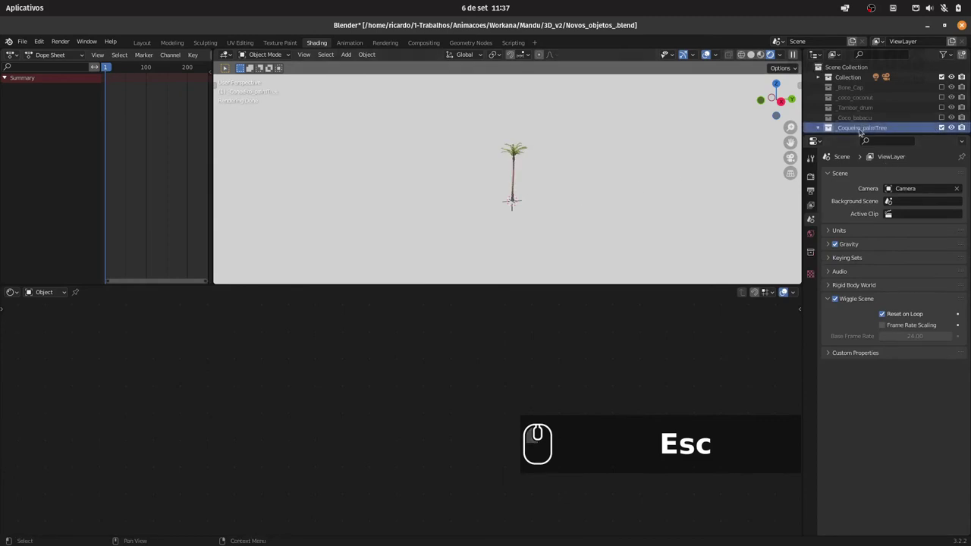
drag(865, 126, 787, 142)
click(848, 140)
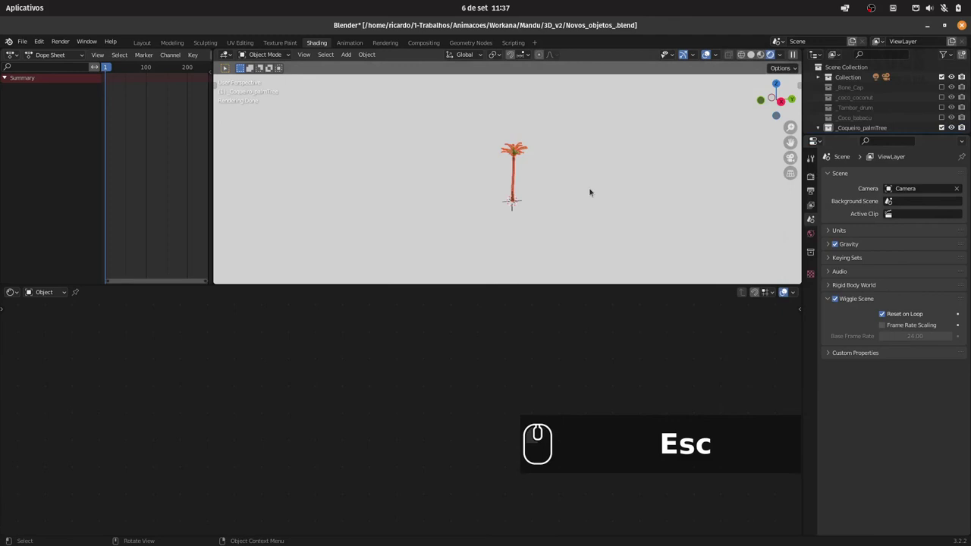
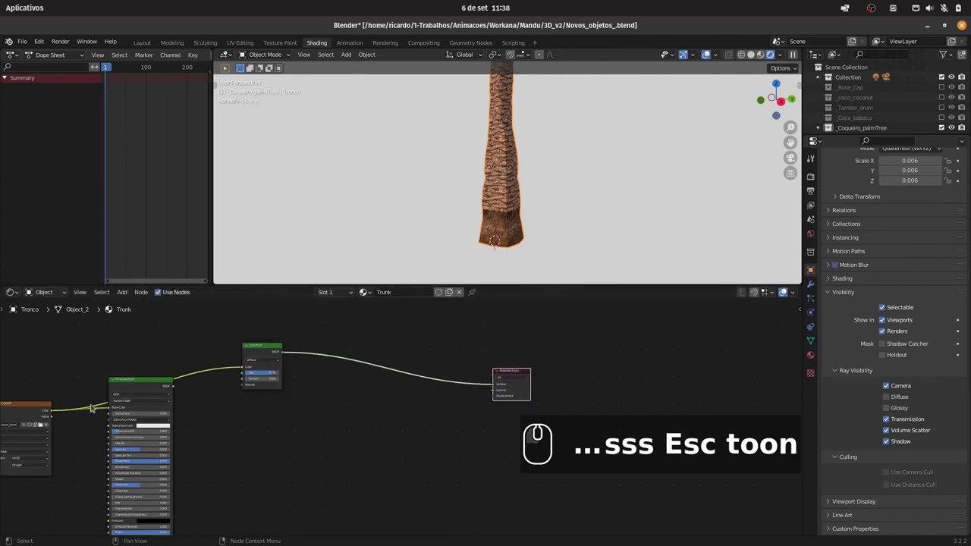
Step: Pan up to the palm leaves and select them to shade the Leaves material
drag(582, 122, 595, 219)
drag(580, 220, 588, 169)
drag(583, 264, 566, 148)
drag(572, 174, 578, 185)
click(575, 199)
click(475, 137)
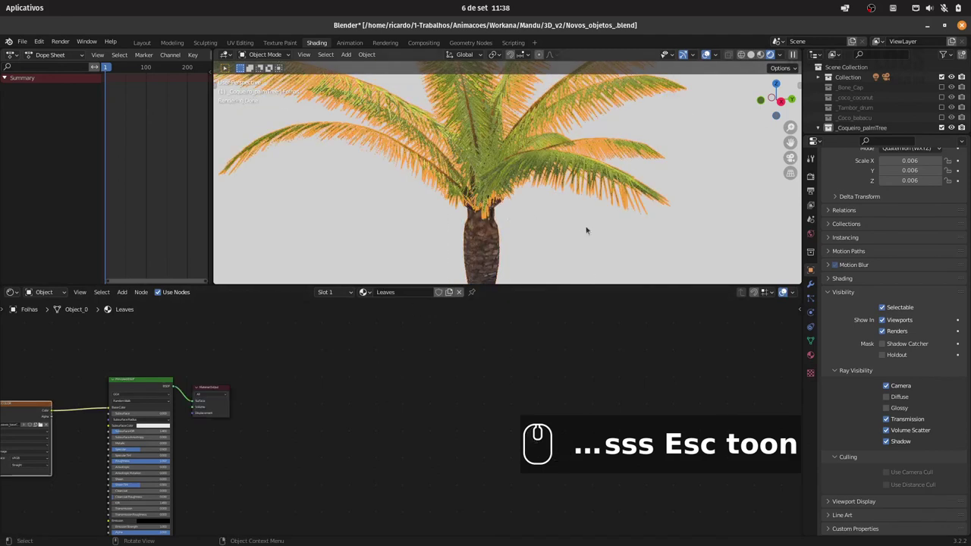
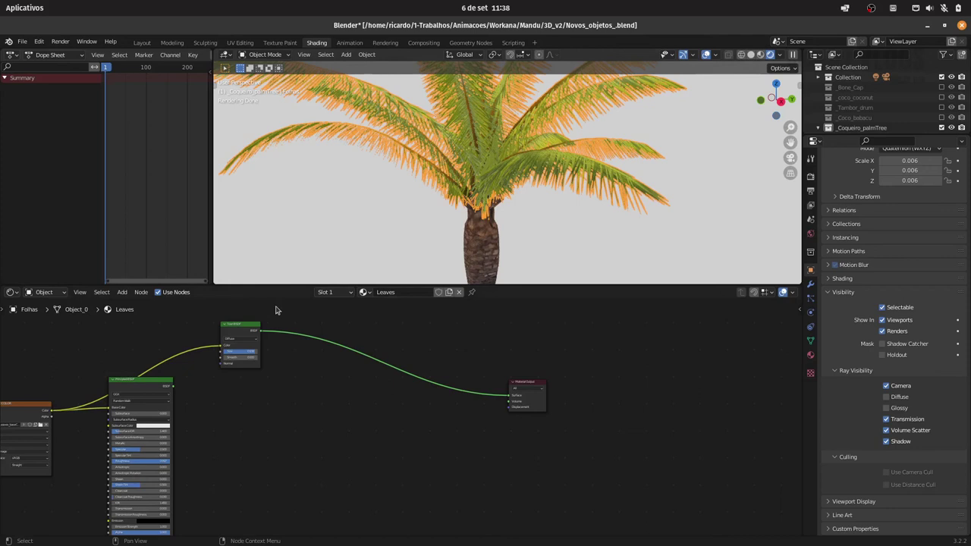
Step: Insert a Mix Shader on the leaves' Toon BSDF link and feed a duplicated second Toon BSDF into it
double_click(476, 136)
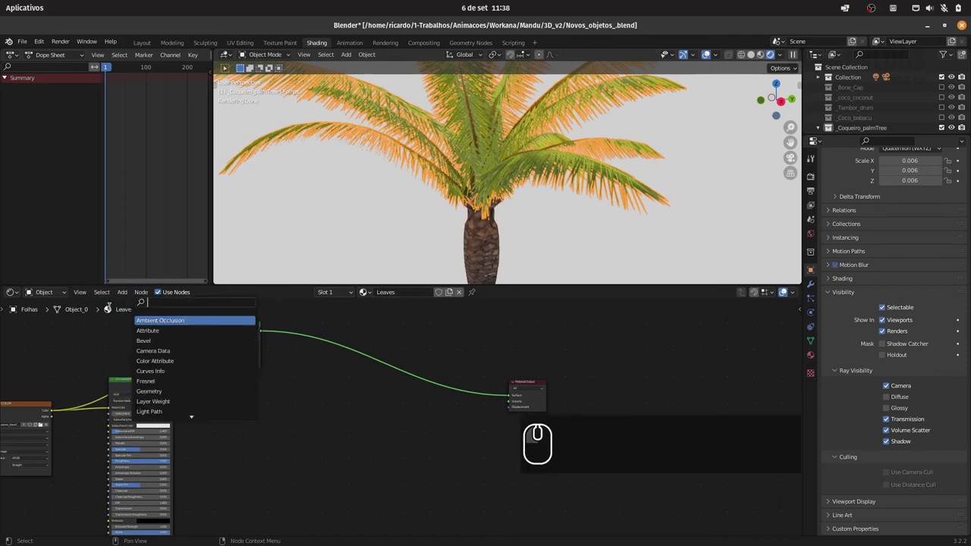
text(mix)
click(476, 137)
text(d)
click(572, 135)
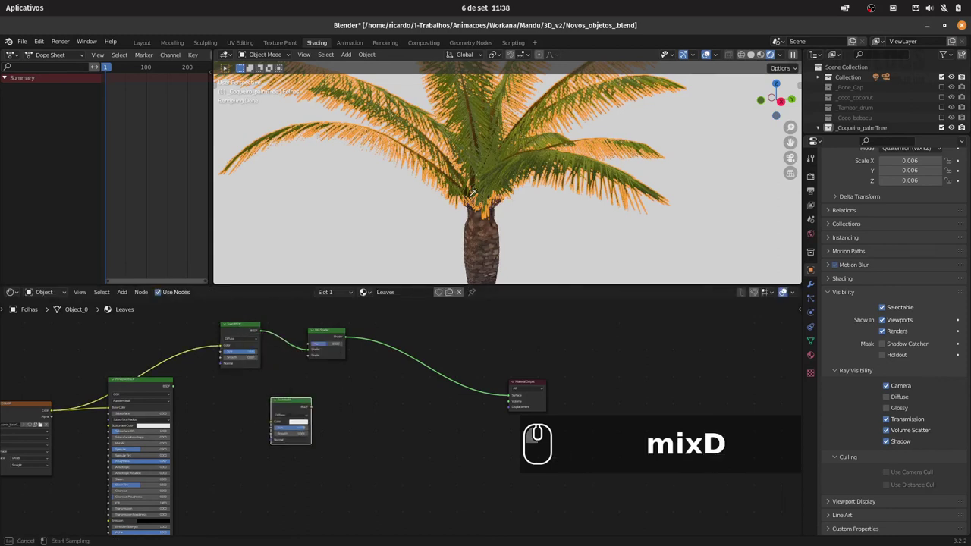
click(499, 157)
drag(313, 406, 315, 356)
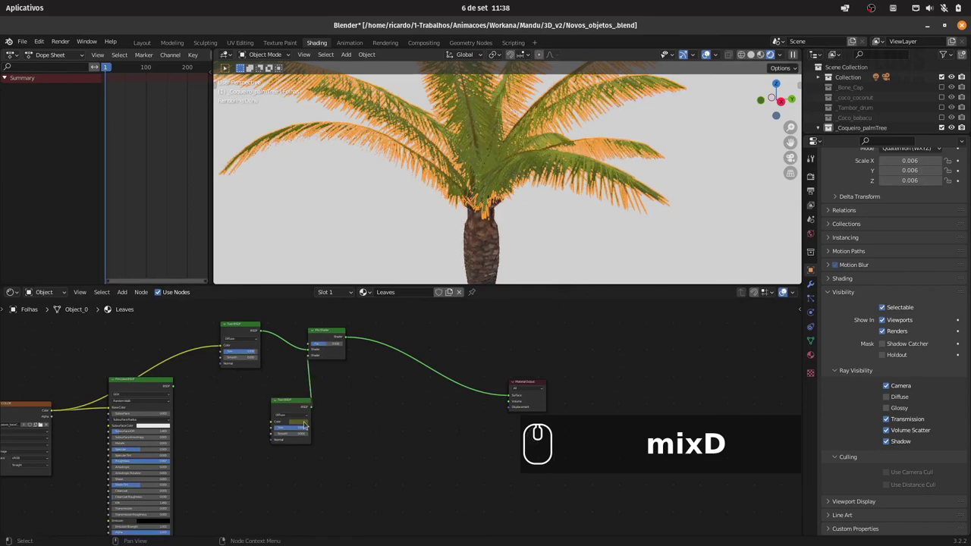
Step: Tune the second Toon BSDF's settings, smoothness and the Mix Shader's blend factor
drag(303, 427, 321, 413)
drag(334, 341, 388, 344)
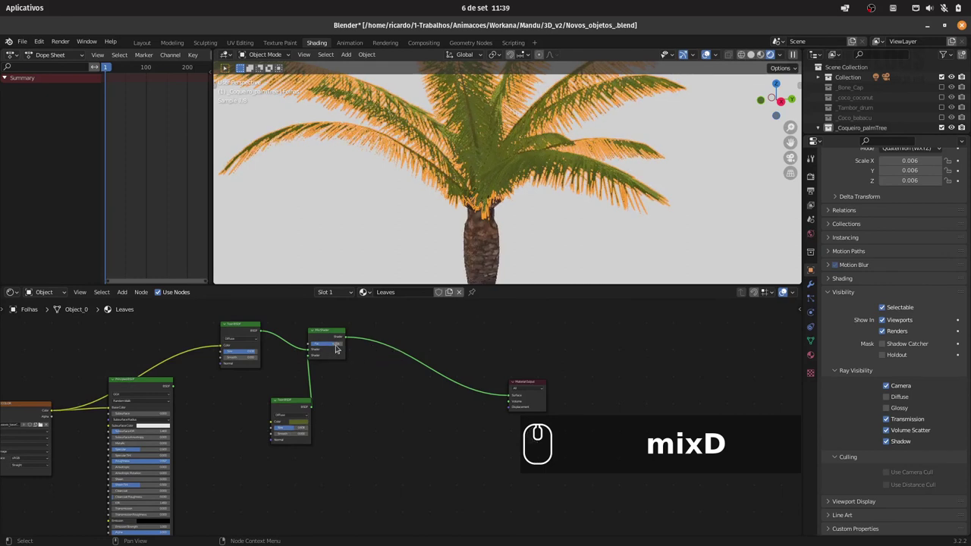
drag(294, 428, 307, 420)
click(300, 419)
drag(336, 370, 298, 426)
drag(298, 429, 617, 230)
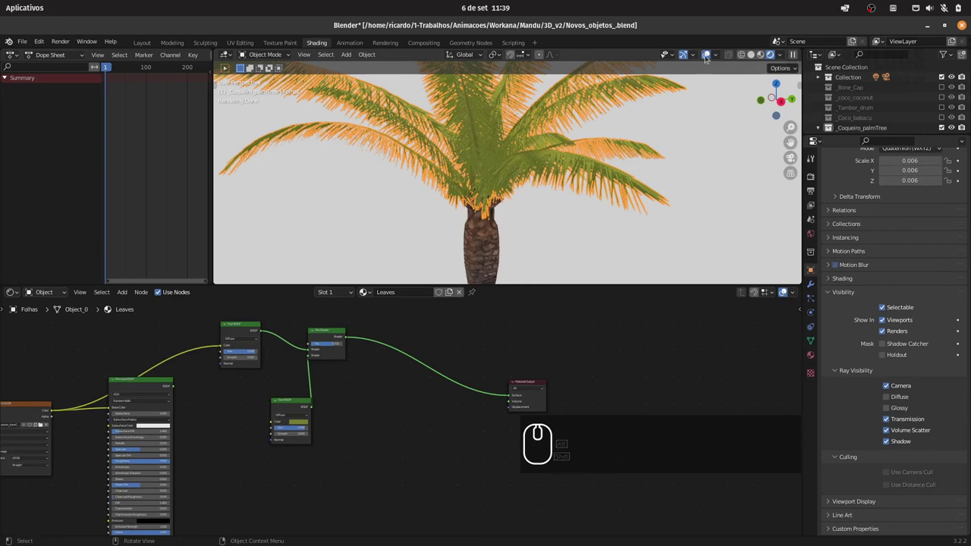
drag(707, 53, 588, 205)
drag(562, 201, 525, 214)
drag(350, 344, 285, 436)
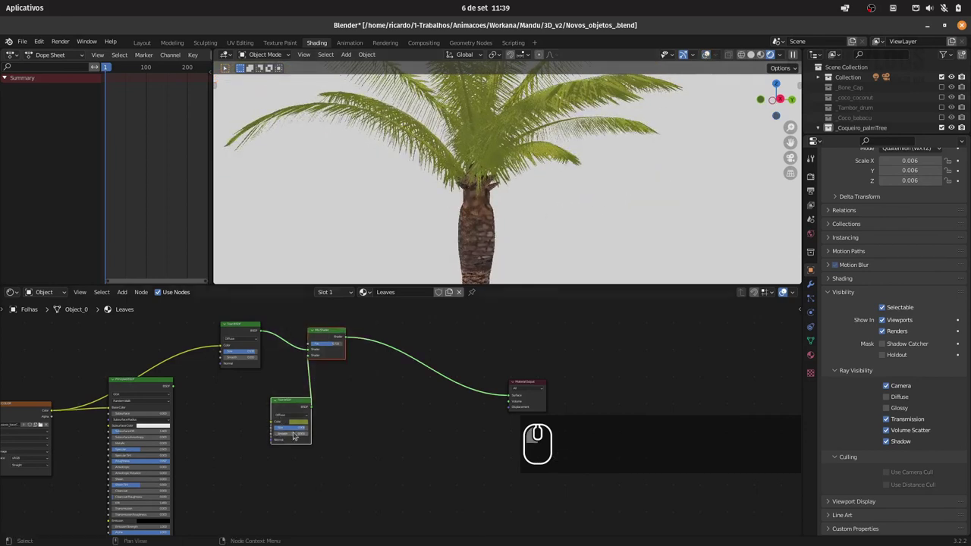
Step: Copy the mixed toon nodes and paste them into the trunk material
key(ctrl+c)
drag(487, 219, 325, 396)
key(ctrl+v)
Step: Link the trunk's second Toon BSDF into its Mix Shader and start tuning its colour
click(331, 327)
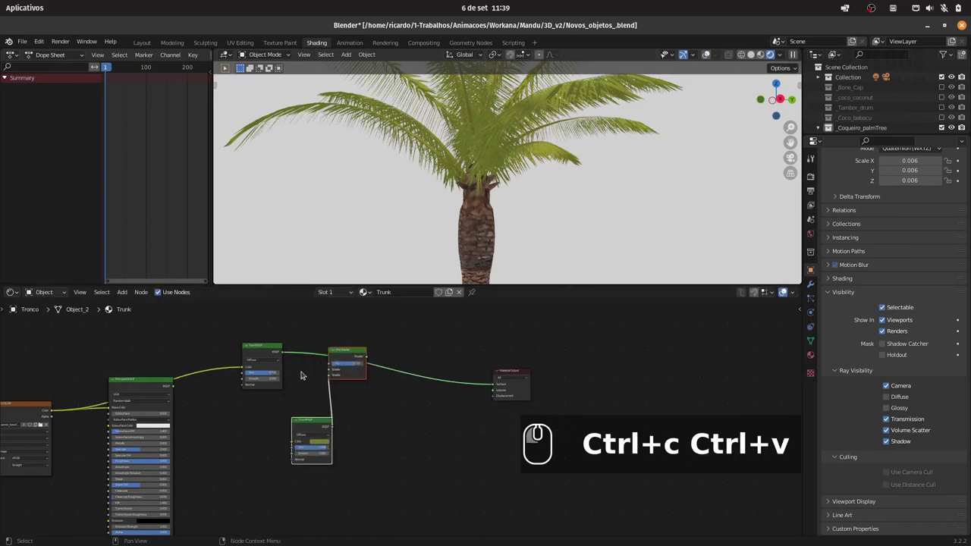
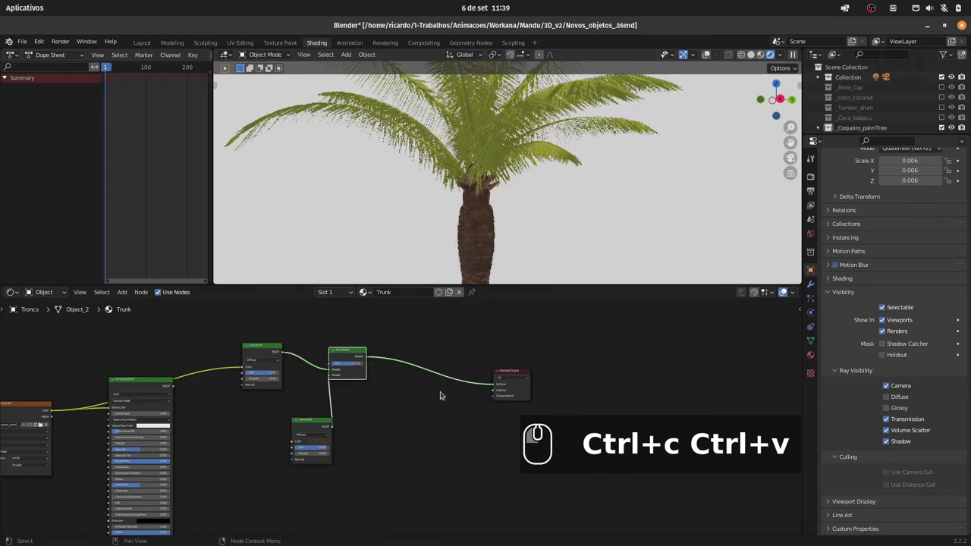
drag(355, 362, 320, 410)
drag(331, 447, 320, 439)
drag(321, 438, 350, 411)
click(359, 391)
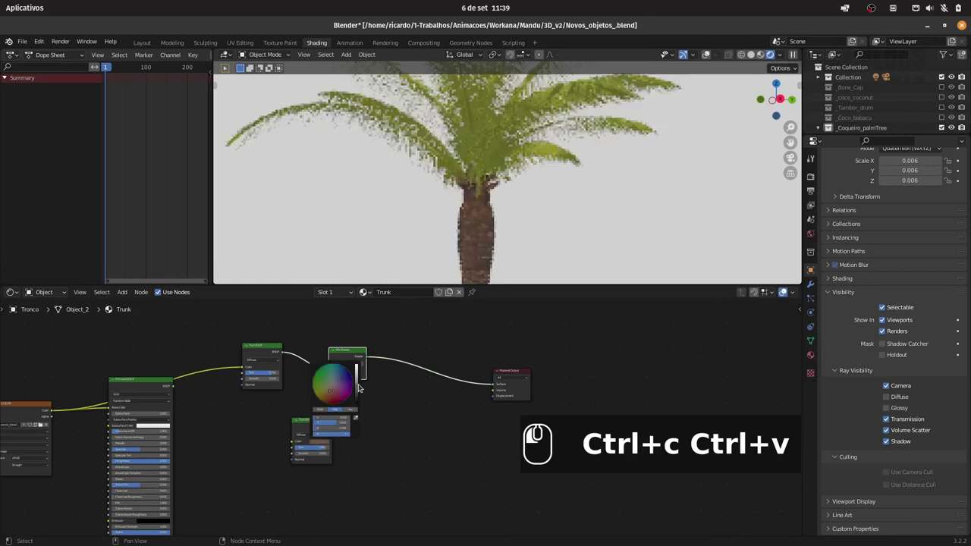
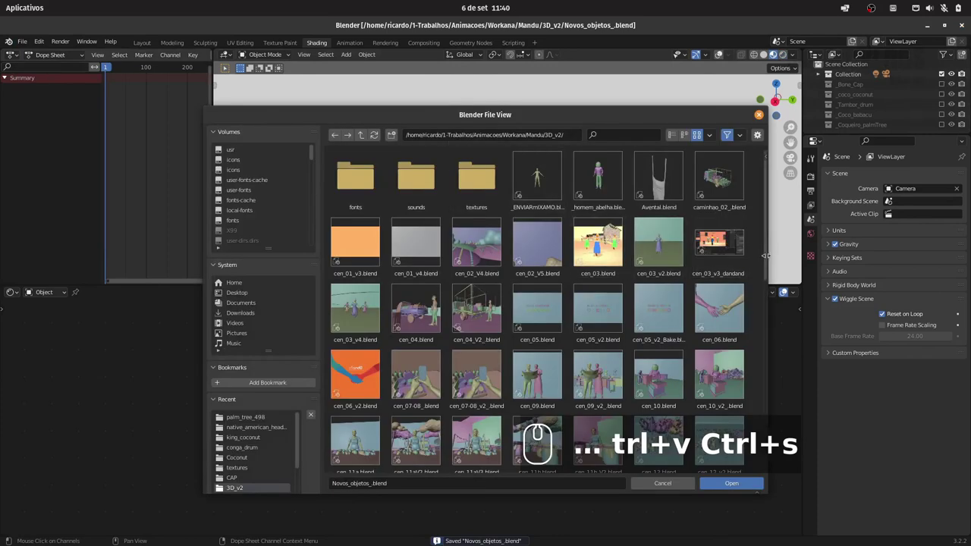
Step: Navigate up to Mandu, into the Render folder, and open Edit_Mandu_V3_audio2.blend
drag(360, 377, 474, 243)
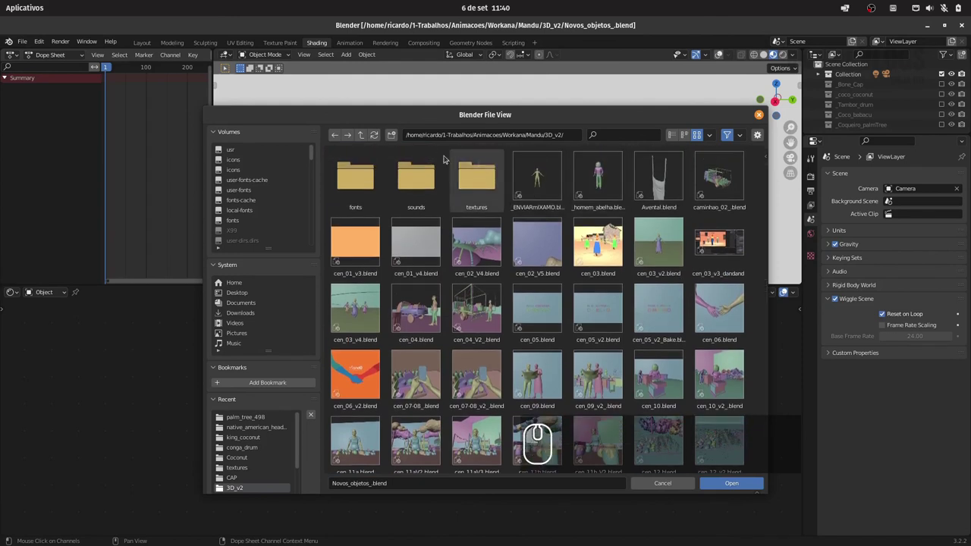
drag(362, 133, 525, 259)
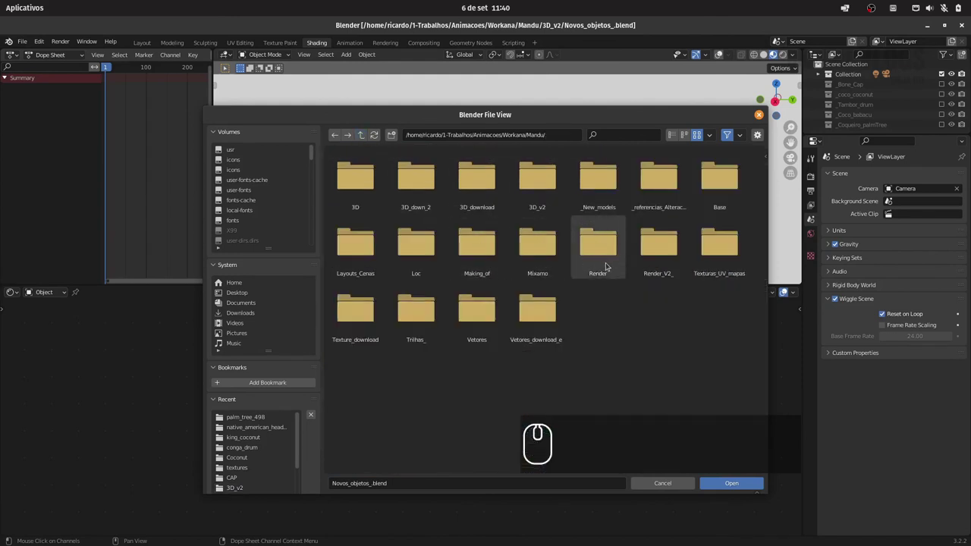
click(656, 258)
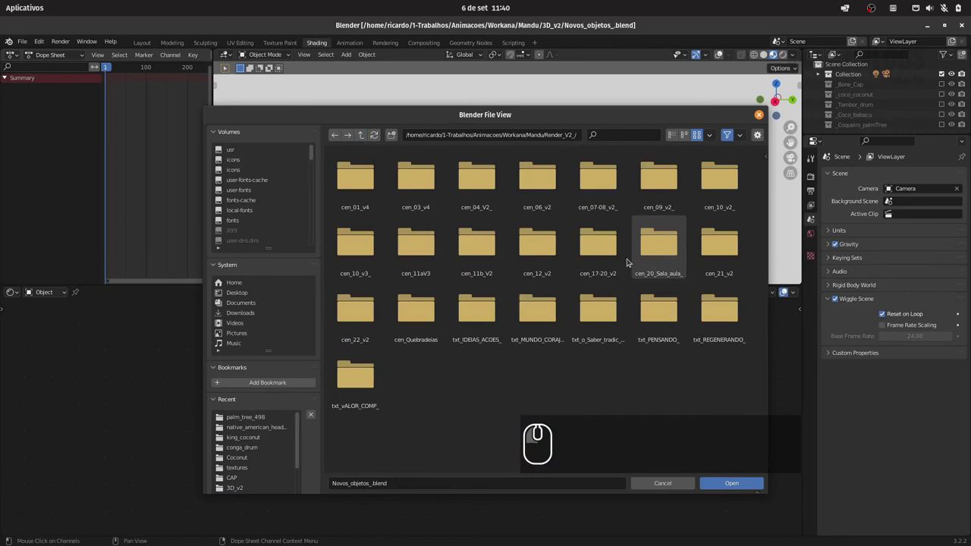
click(358, 136)
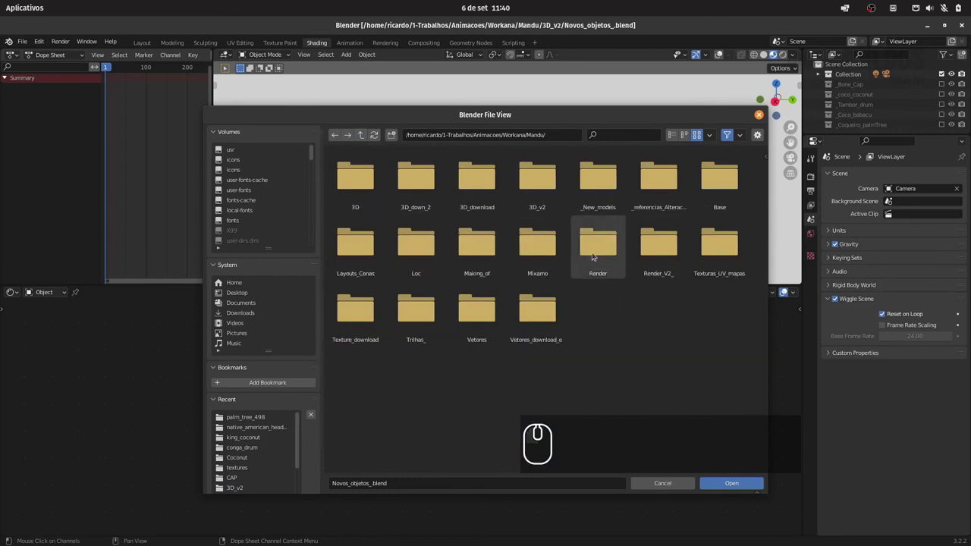
click(602, 259)
click(491, 378)
click(745, 483)
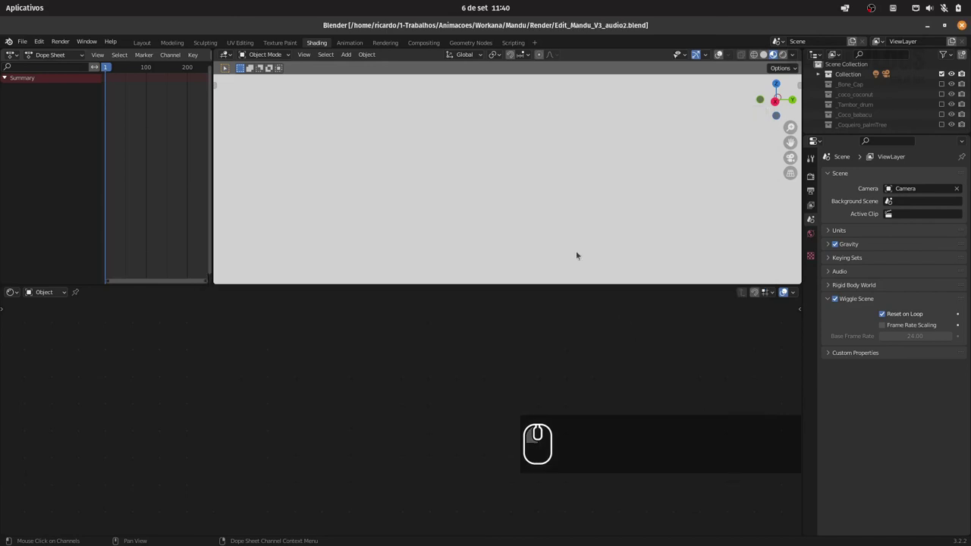
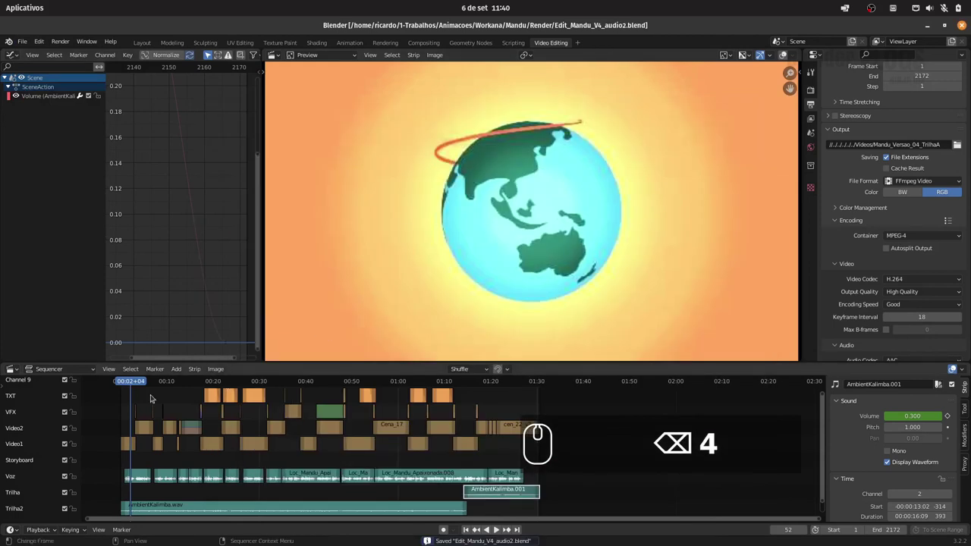
Step: Scrub the sequencer playhead through the dancing, IDEIAS EM AÇÕES and palm-tree shots, then back near the start
drag(136, 382, 172, 385)
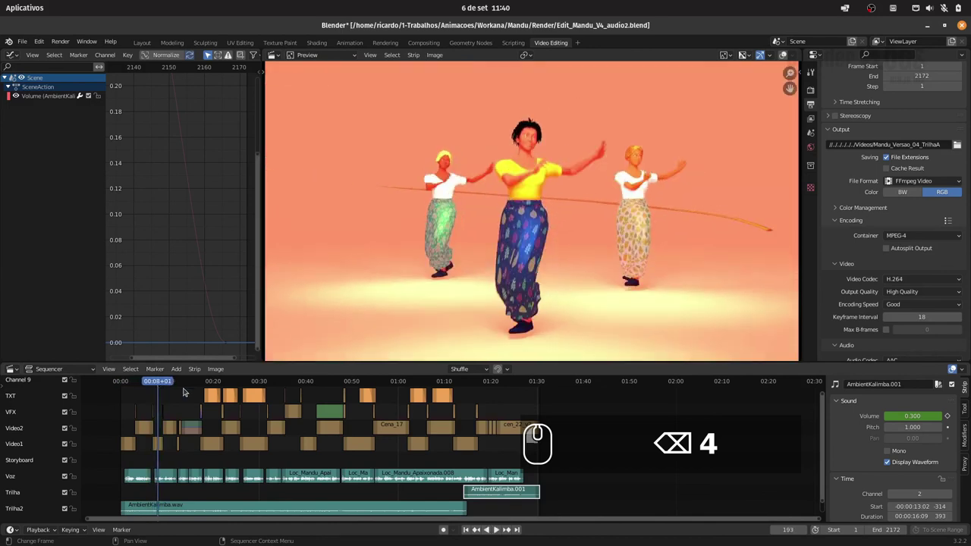
drag(170, 382, 189, 384)
drag(202, 383, 375, 267)
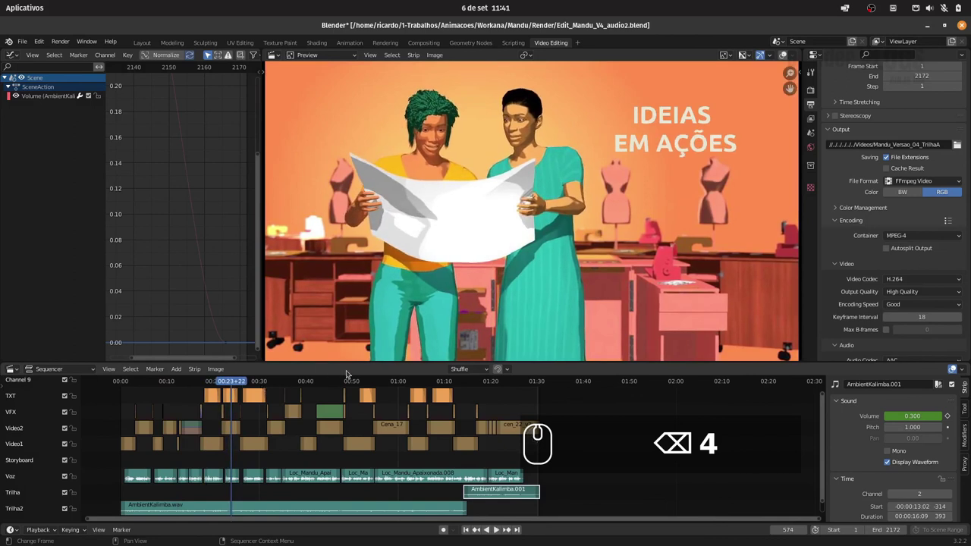
drag(375, 267, 767, 115)
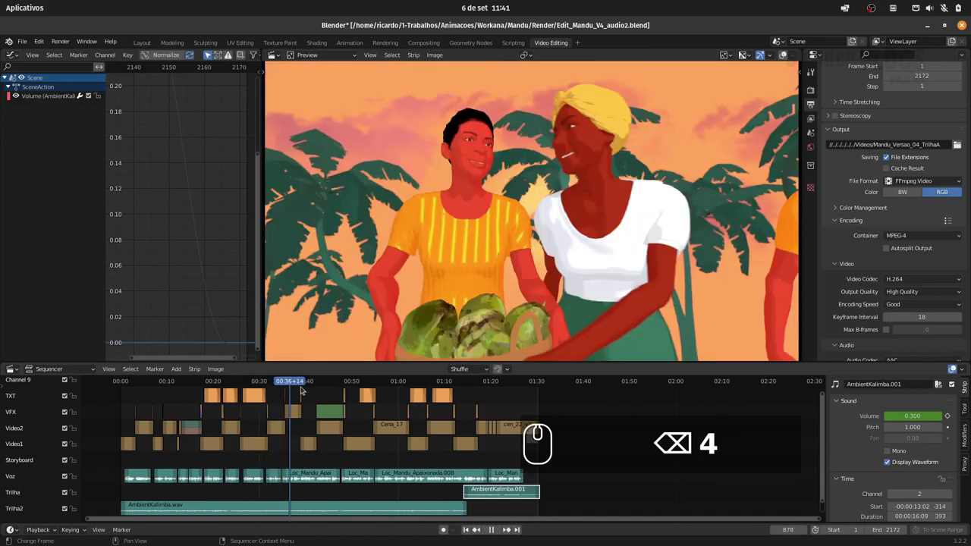
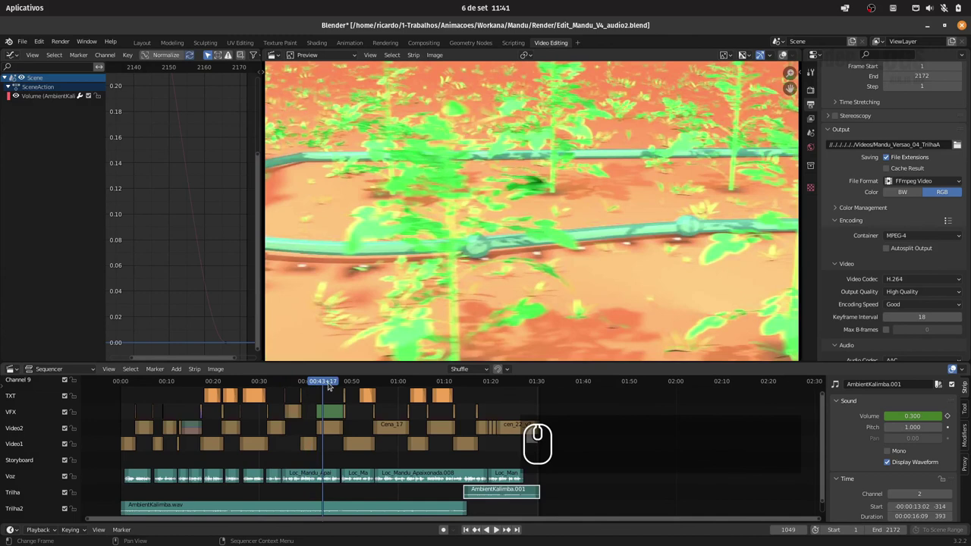
click(540, 172)
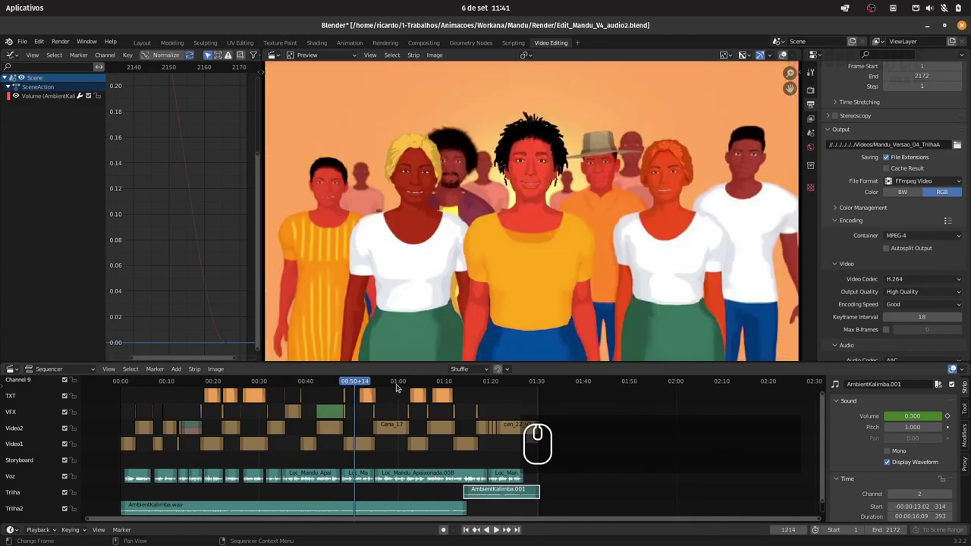
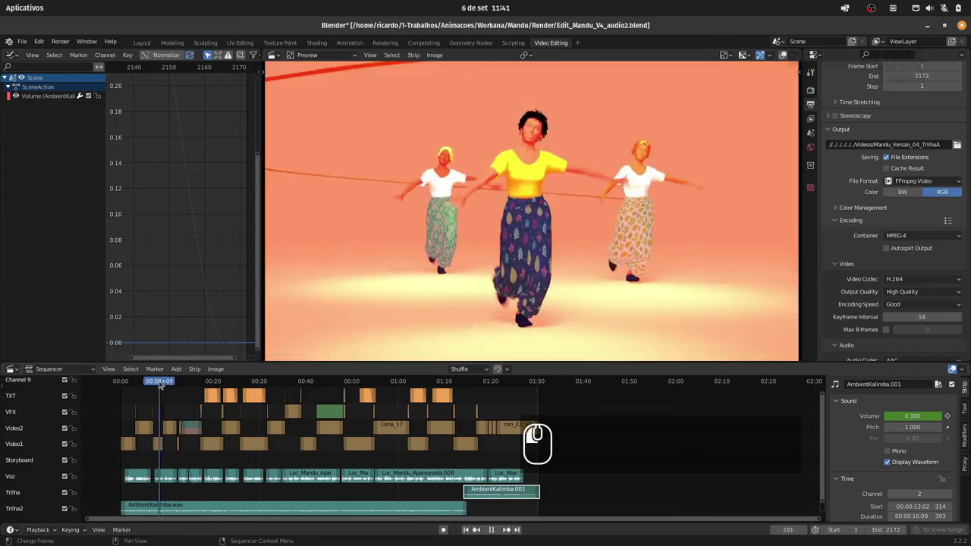
click(153, 379)
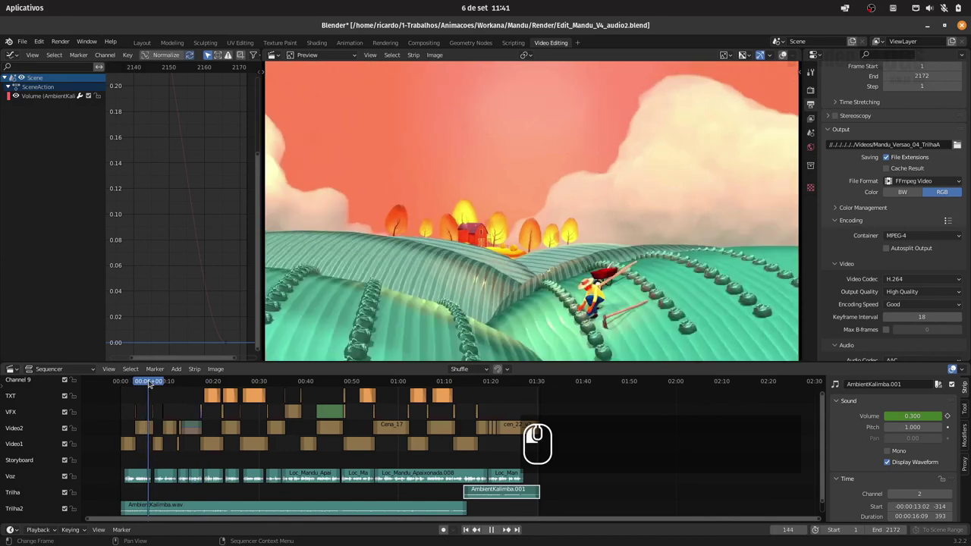
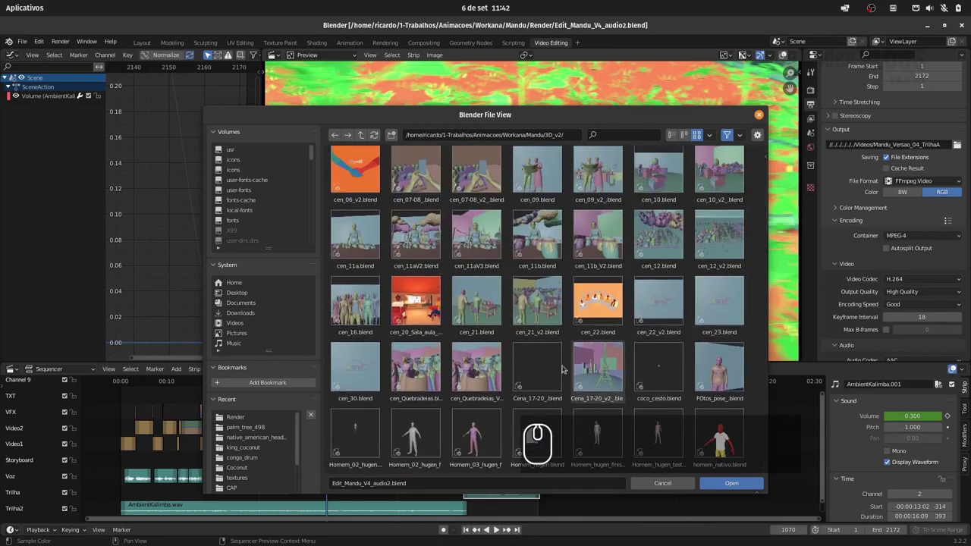
Step: Cancel the file browser and return to the sequencer preview
drag(479, 366, 471, 422)
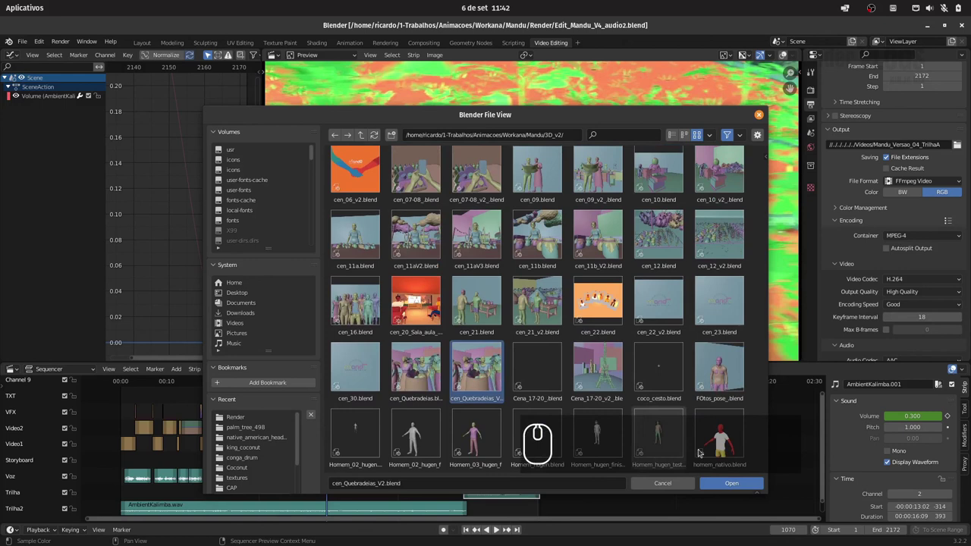
click(471, 423)
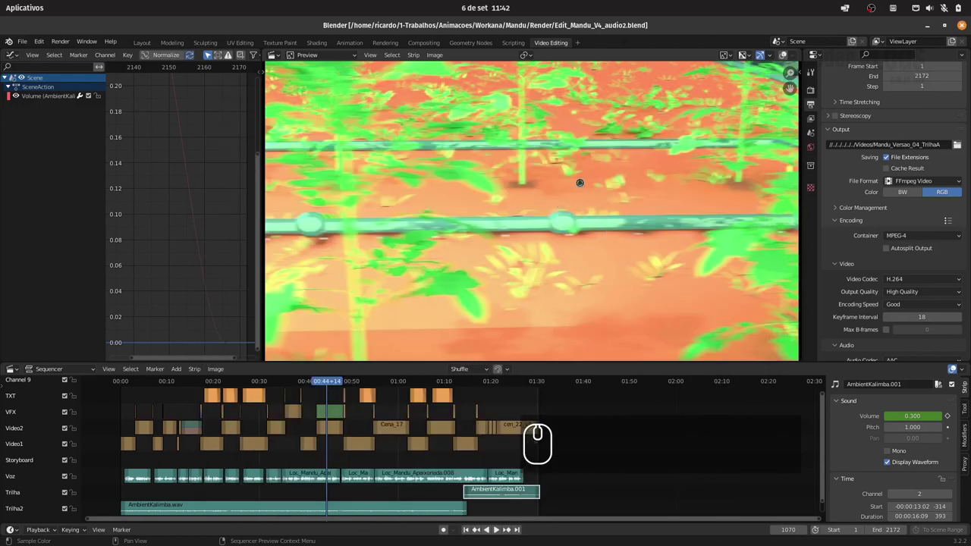